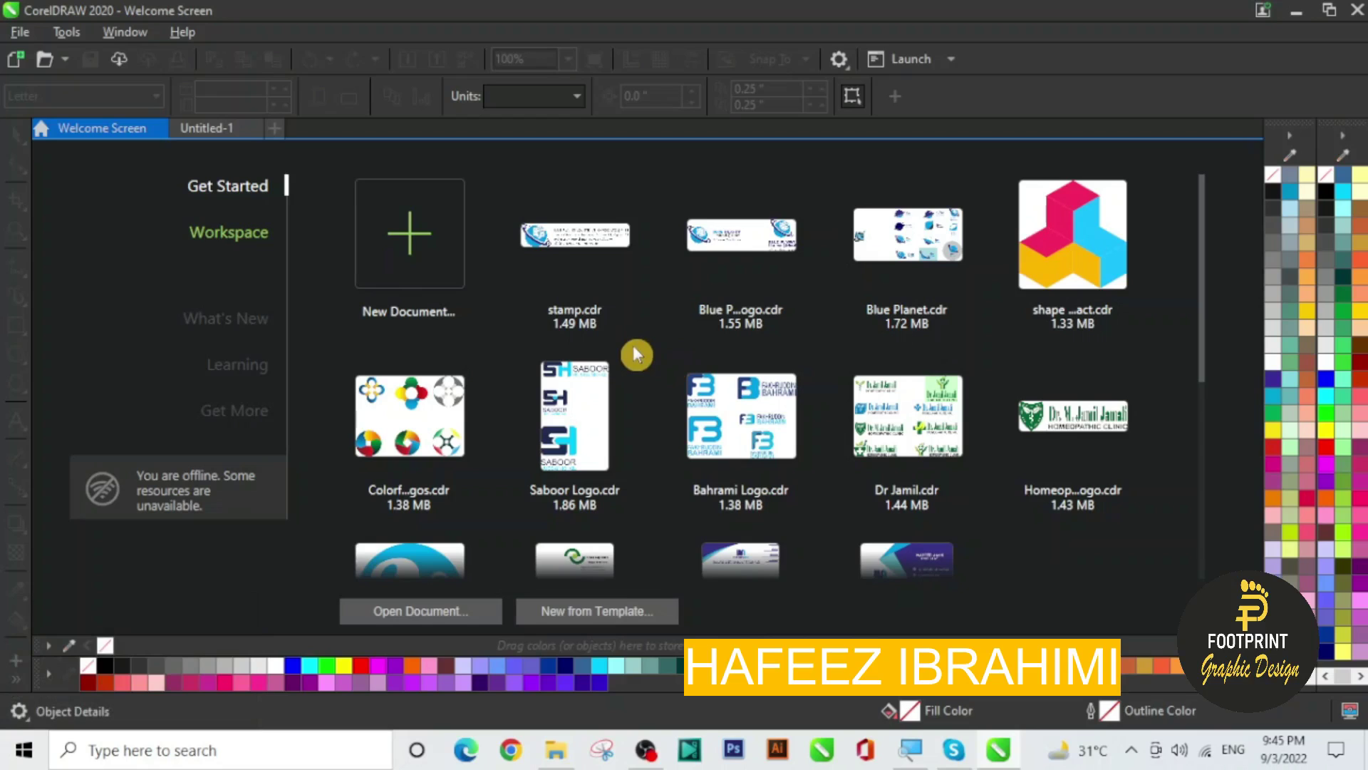
# Leave the Welcome Screen by switching to the blank Untitled-1 document
pyautogui.click(228, 124)
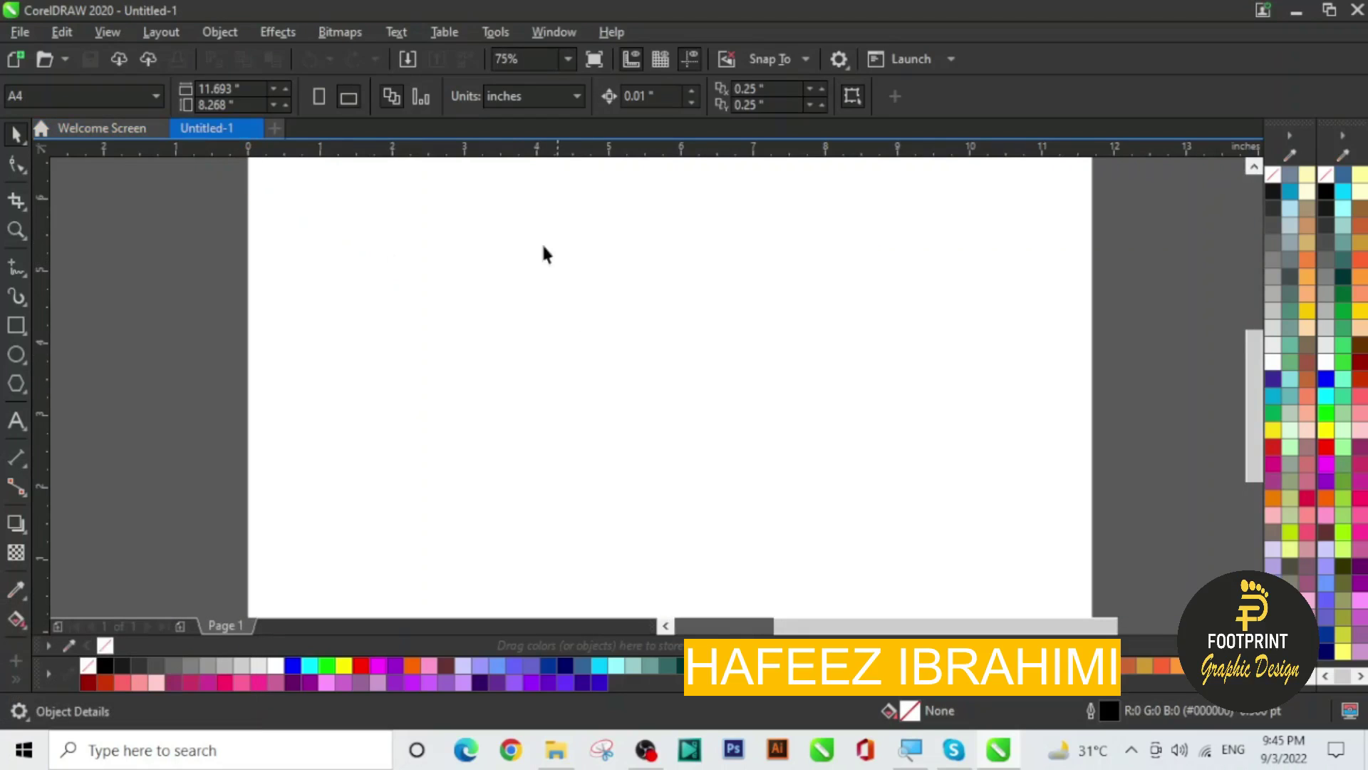
# Activate Crop and reveal its flyout of Crop, Knife, Virtual Segment Delete and Eraser
pyautogui.click(25, 207)
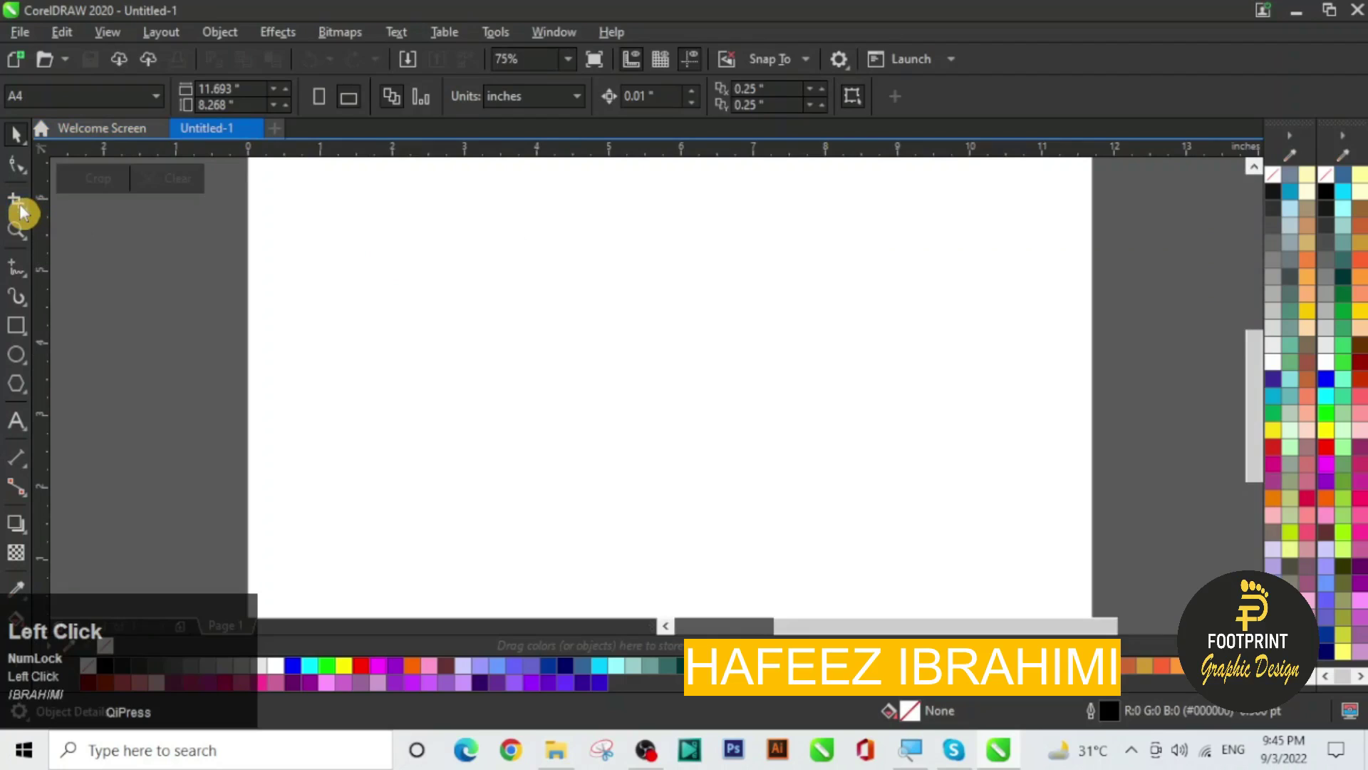
pyautogui.moveTo(31, 213); pyautogui.dragTo(30, 212)
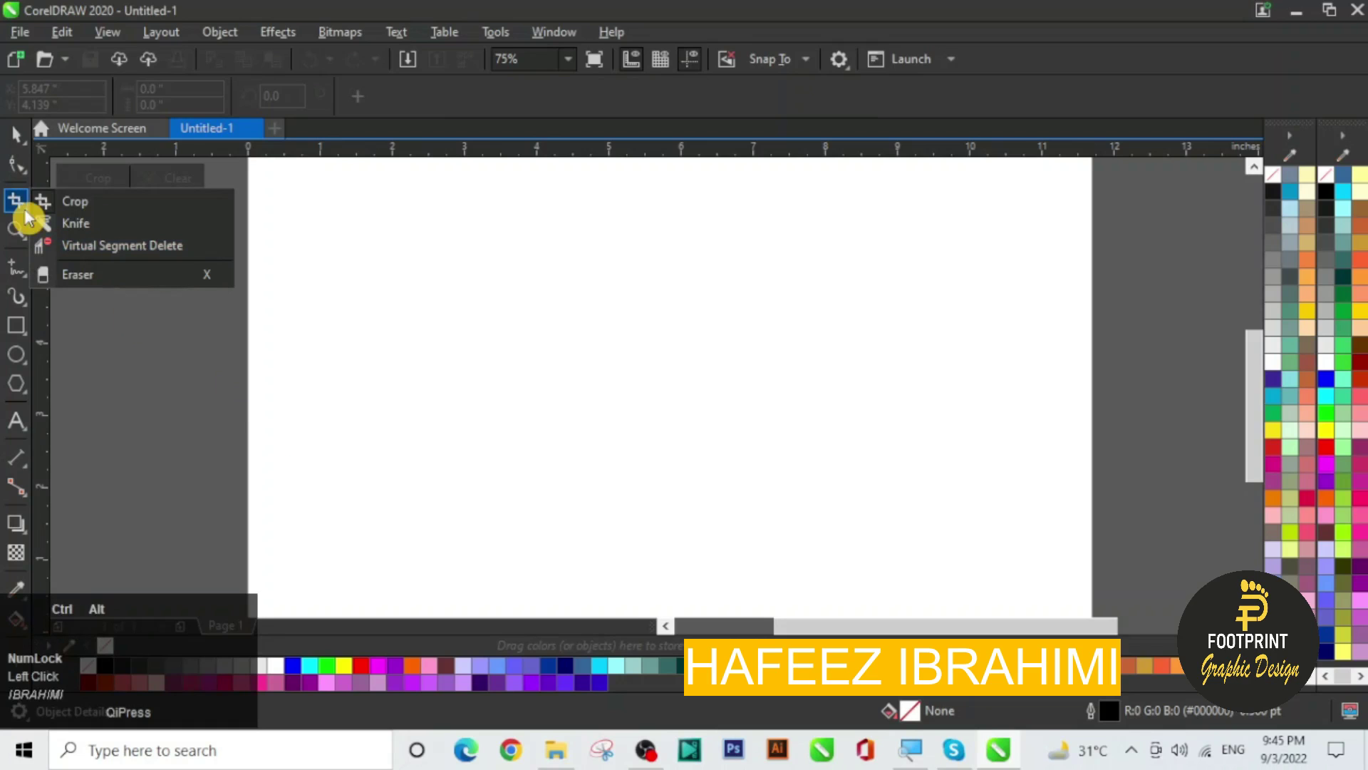
pyautogui.scroll(3)
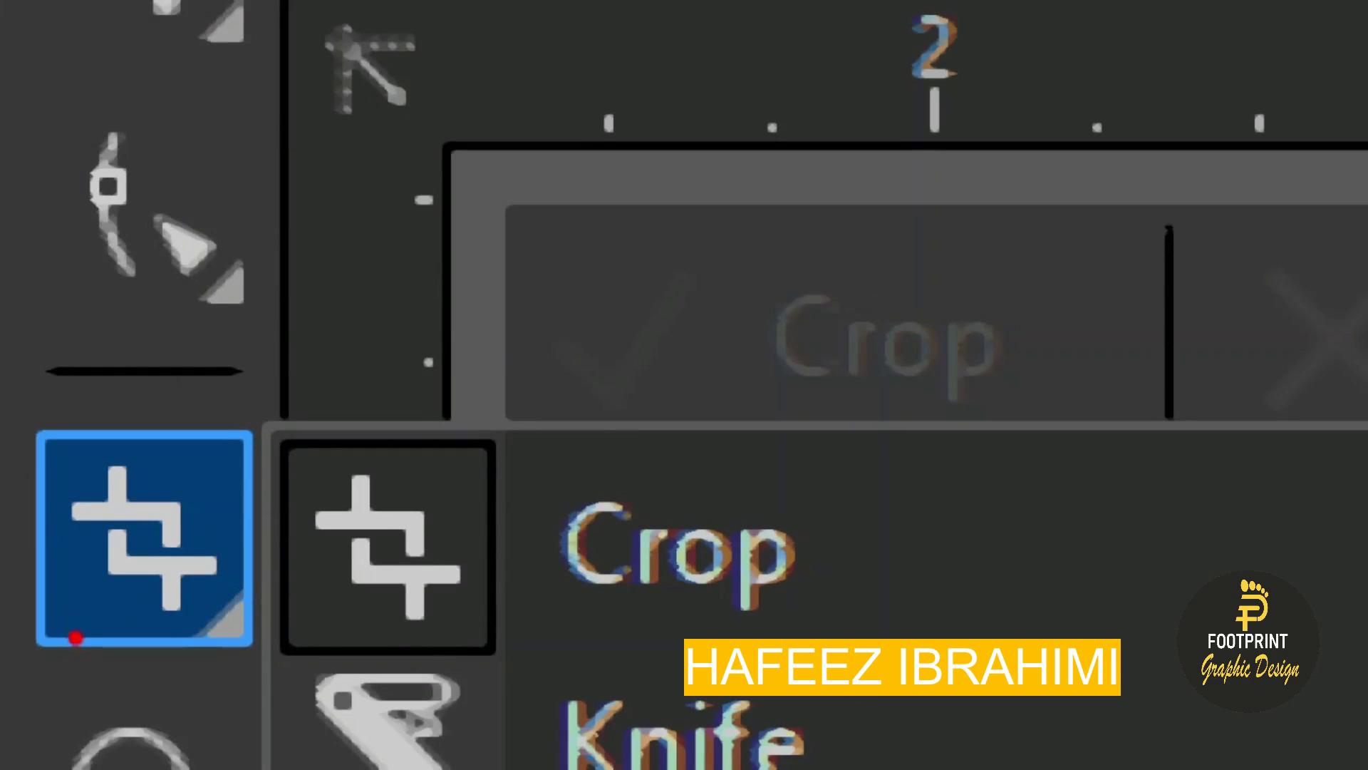
pyautogui.scroll(-3)
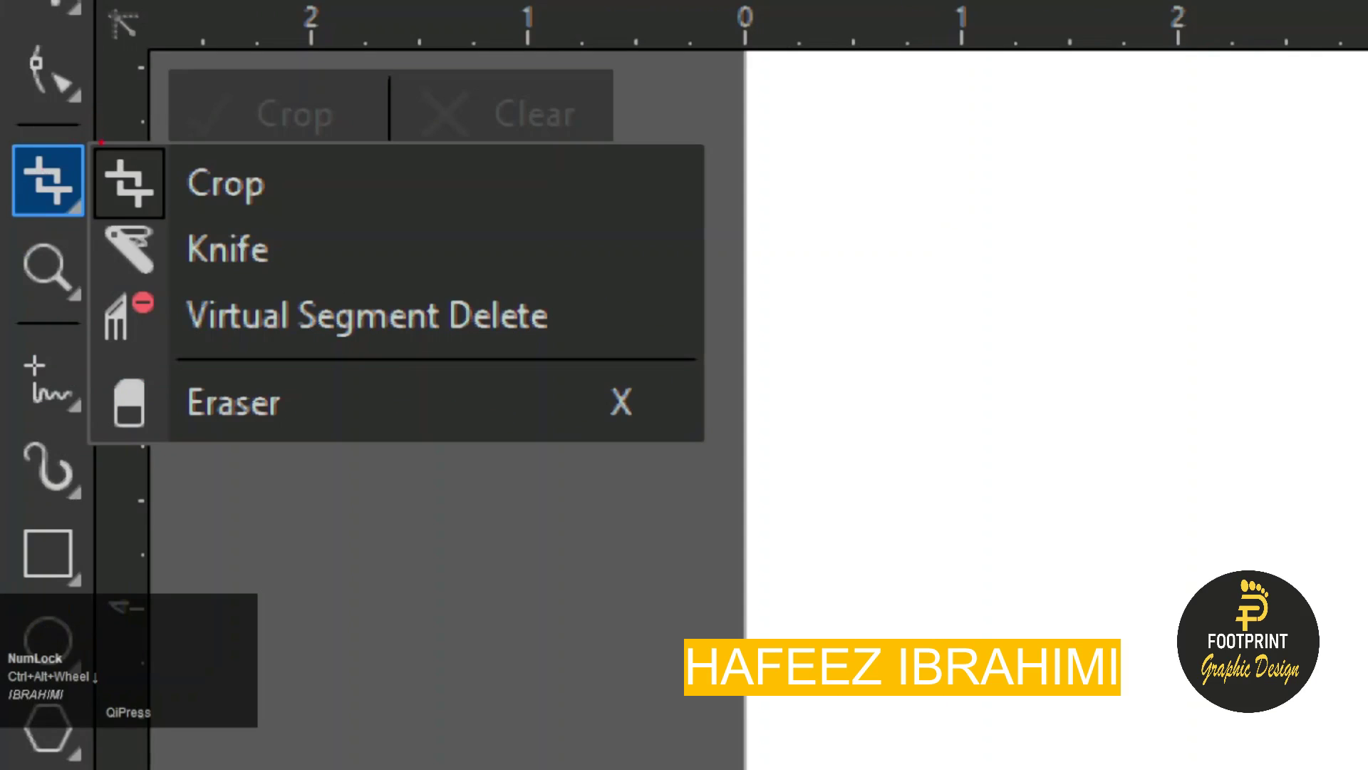
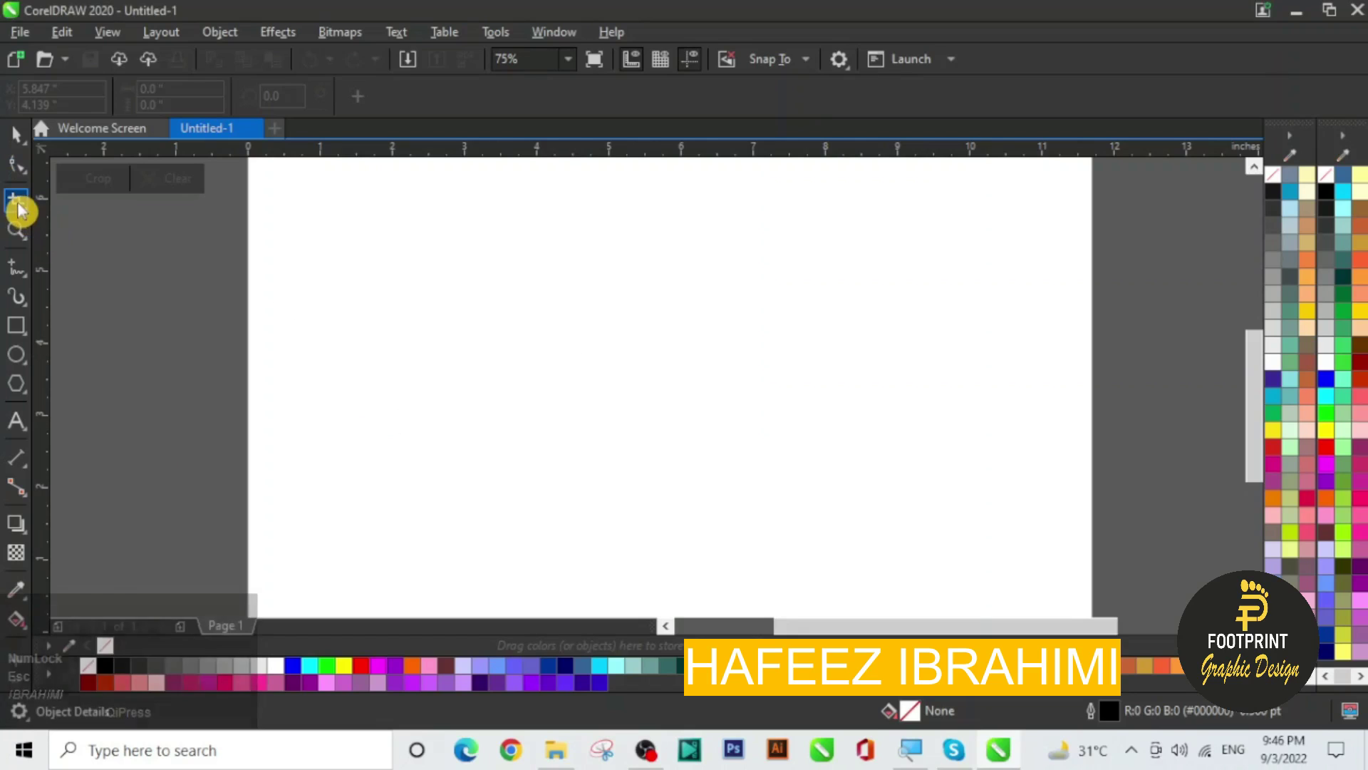
# Draw a rectangle near the upper left of the page and fill it dark green
pyautogui.click(27, 330)
pyautogui.moveTo(26, 330); pyautogui.dragTo(89, 335)
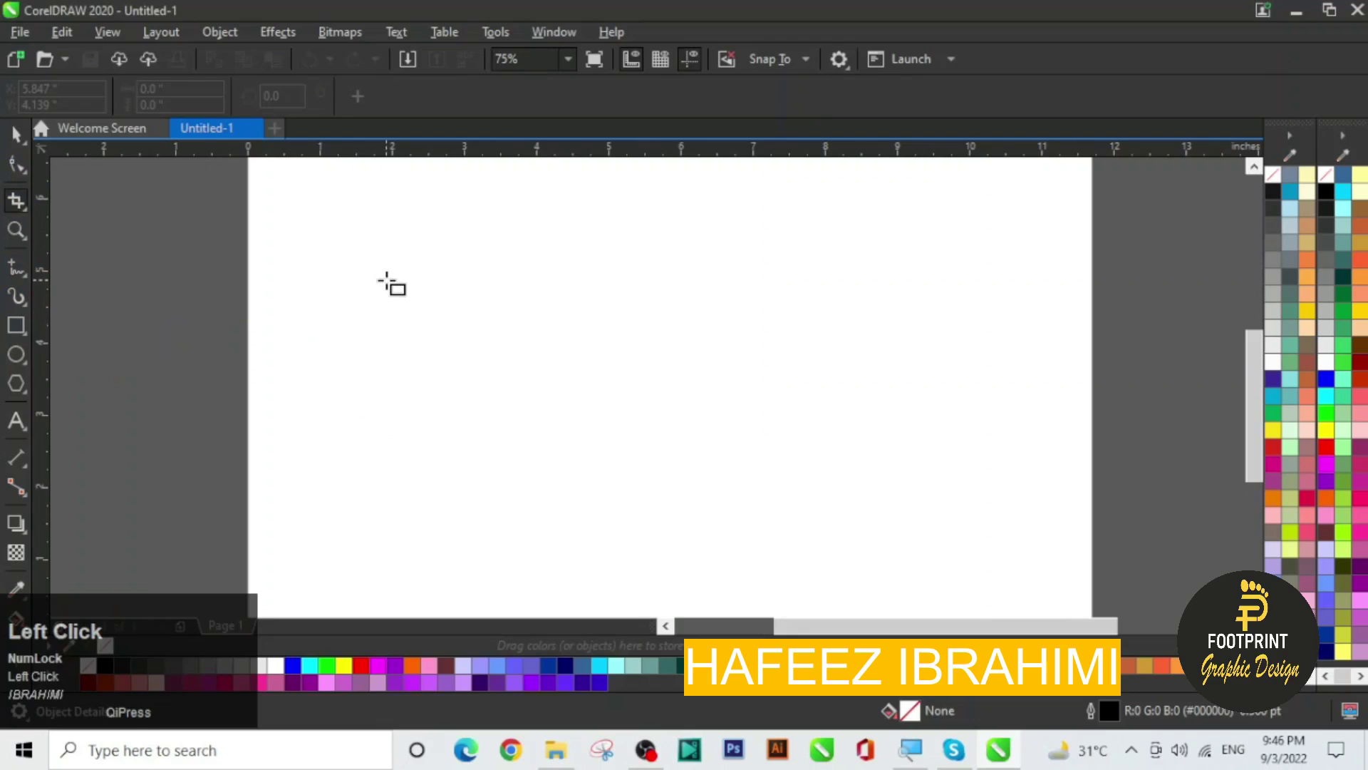
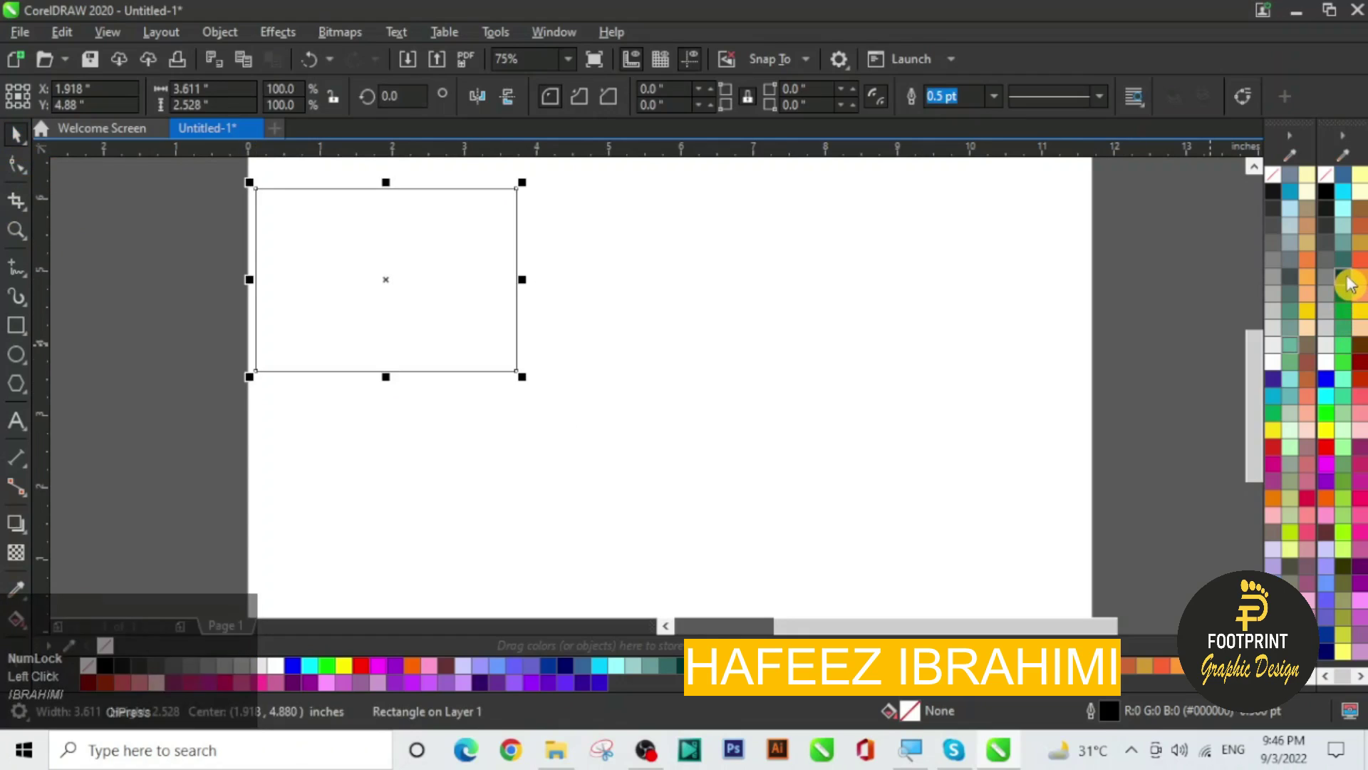
pyautogui.click(1353, 278)
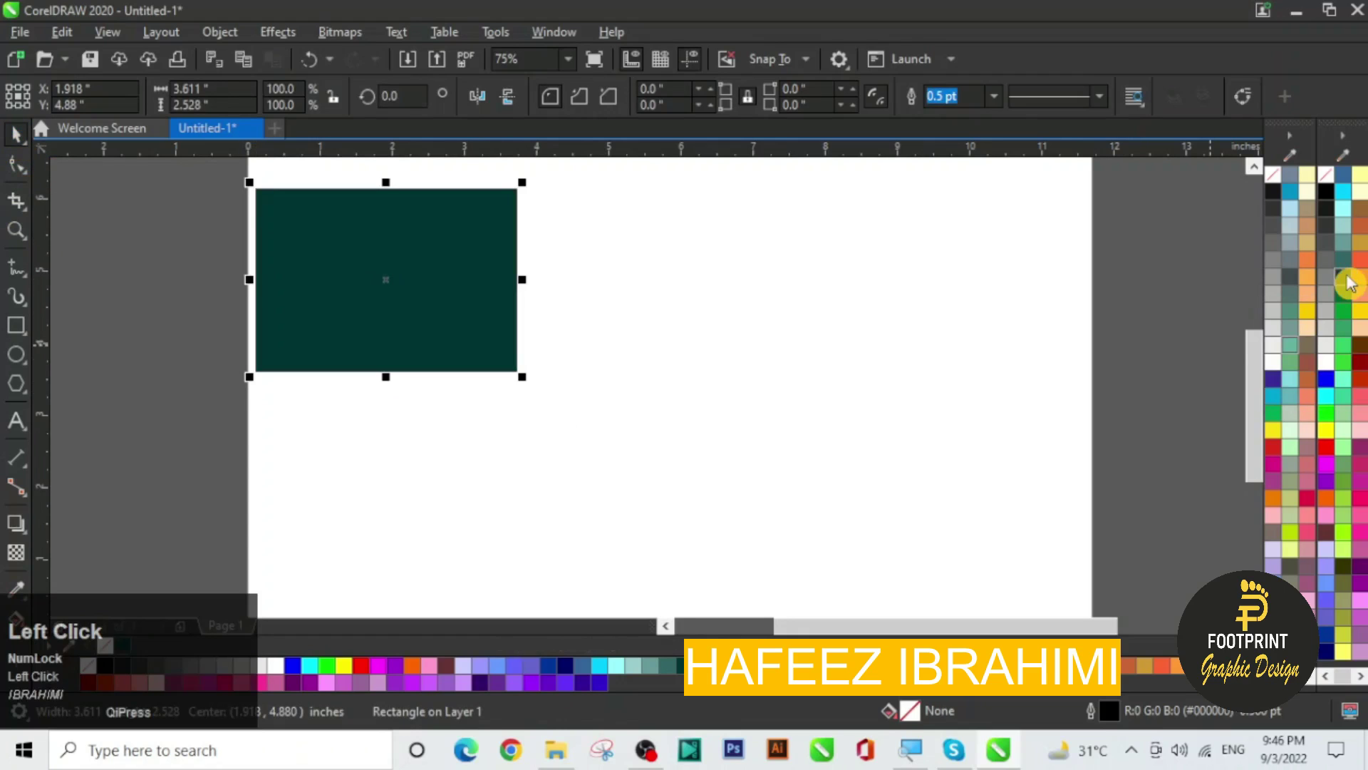
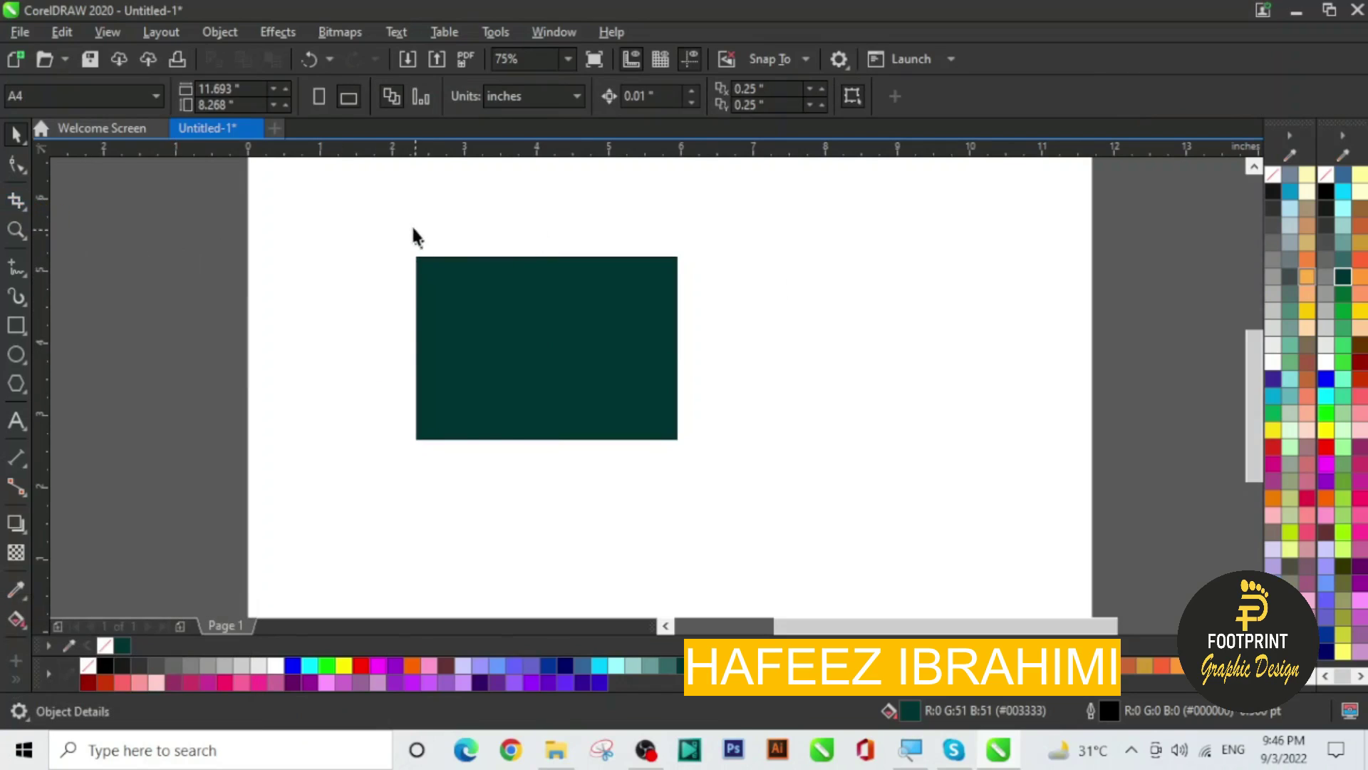
# Select the dark green rectangle and return to the cropping tool group
pyautogui.moveTo(399, 217); pyautogui.dragTo(21, 211)
pyautogui.moveTo(22, 211); pyautogui.dragTo(98, 205)
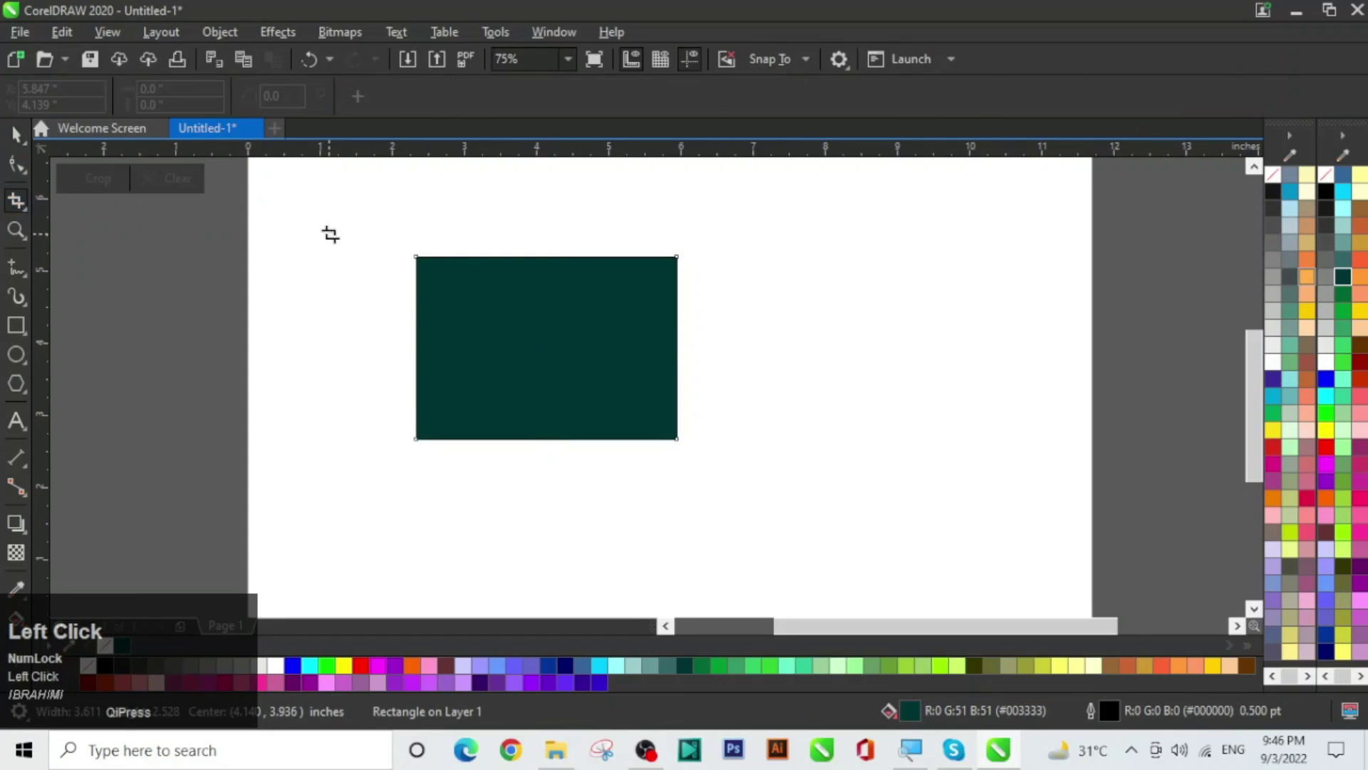
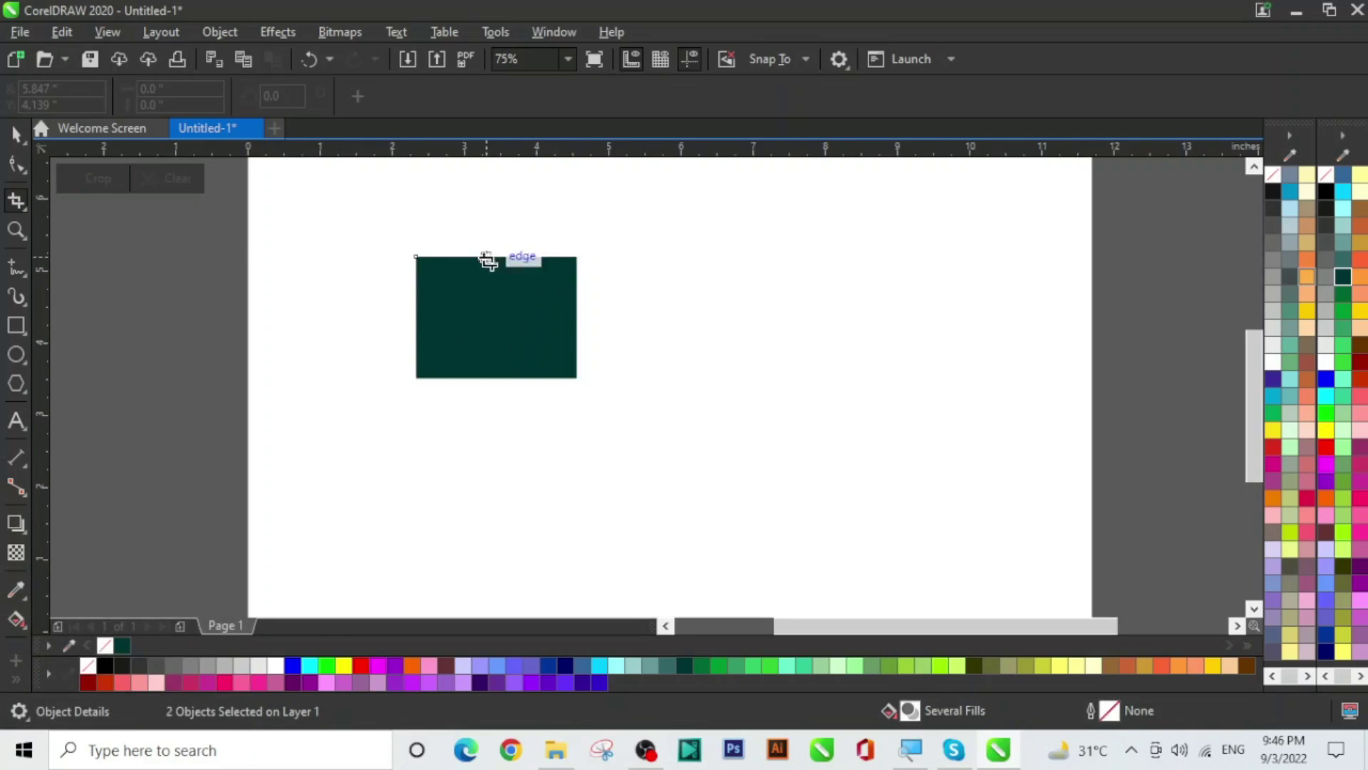
# Crop the dark green rectangle down to a small block at its upper right
pyautogui.moveTo(25, 135); pyautogui.dragTo(111, 180)
pyautogui.click(111, 179)
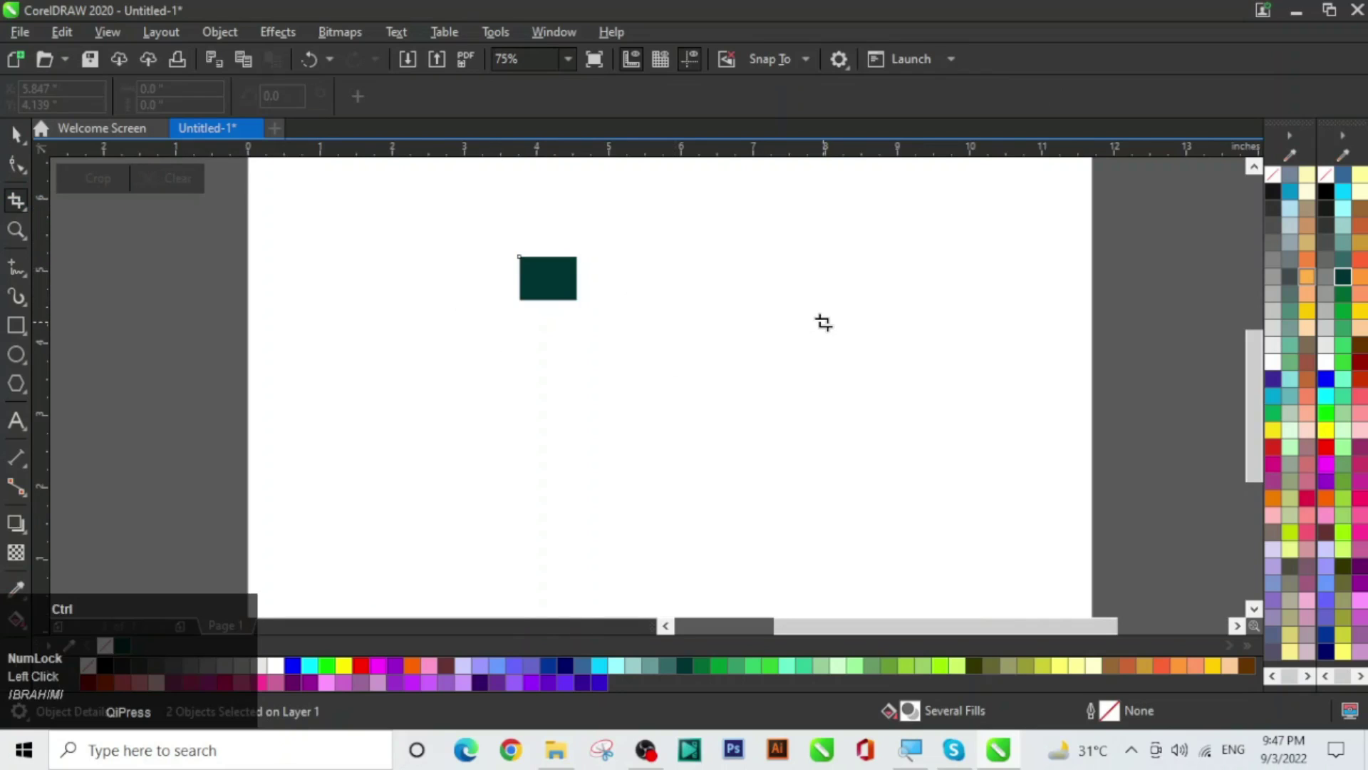
# Place the city skyline photo on the page over the cropped green block
pyautogui.press('ctrl+space')
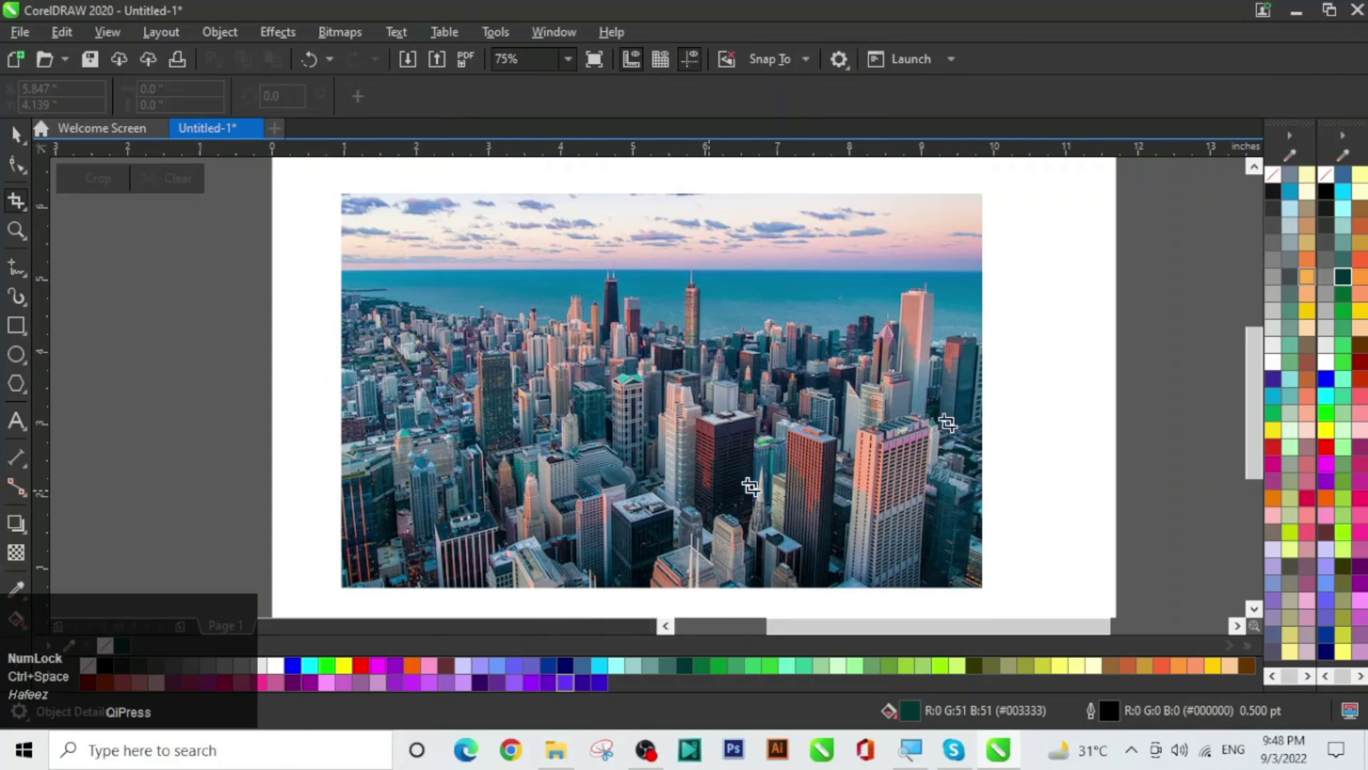
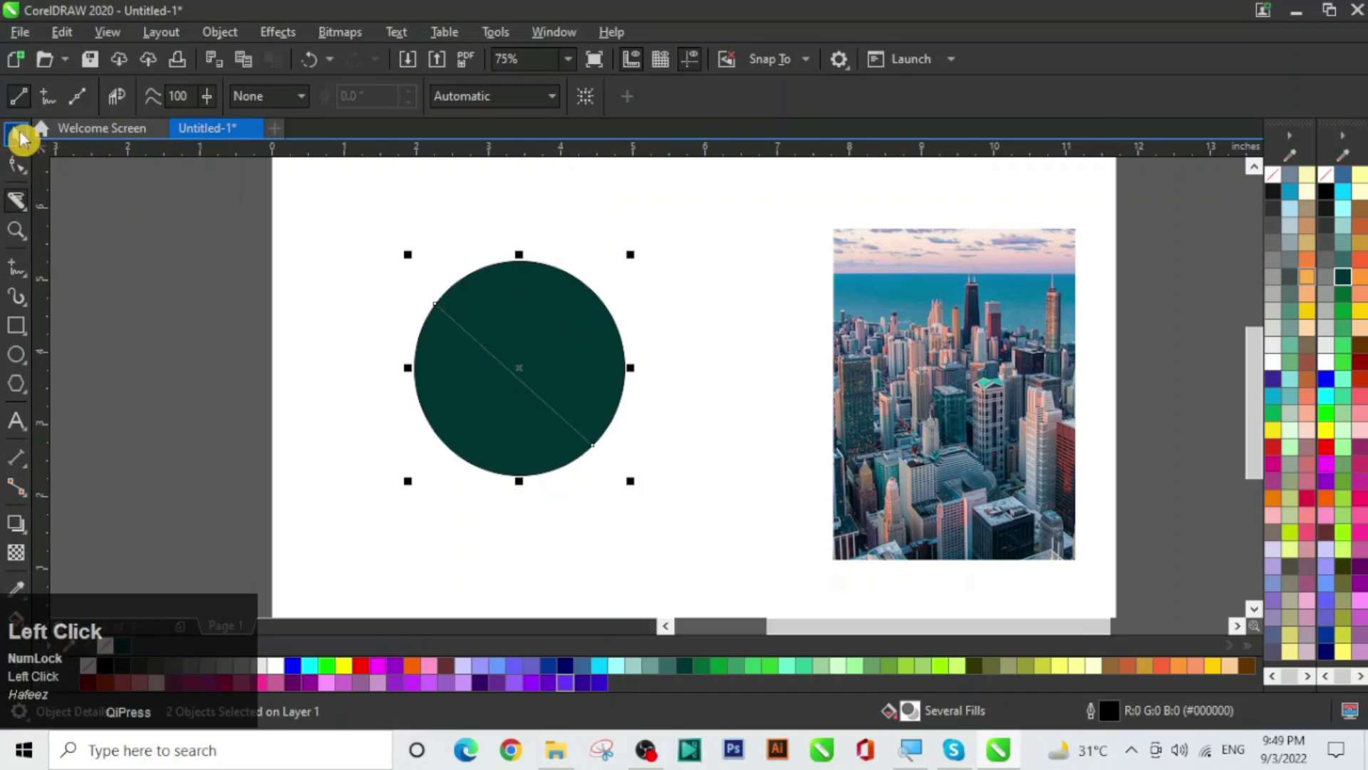
# Switch back to selecting objects and delete all pieces of the cut green circle
pyautogui.scroll(3)
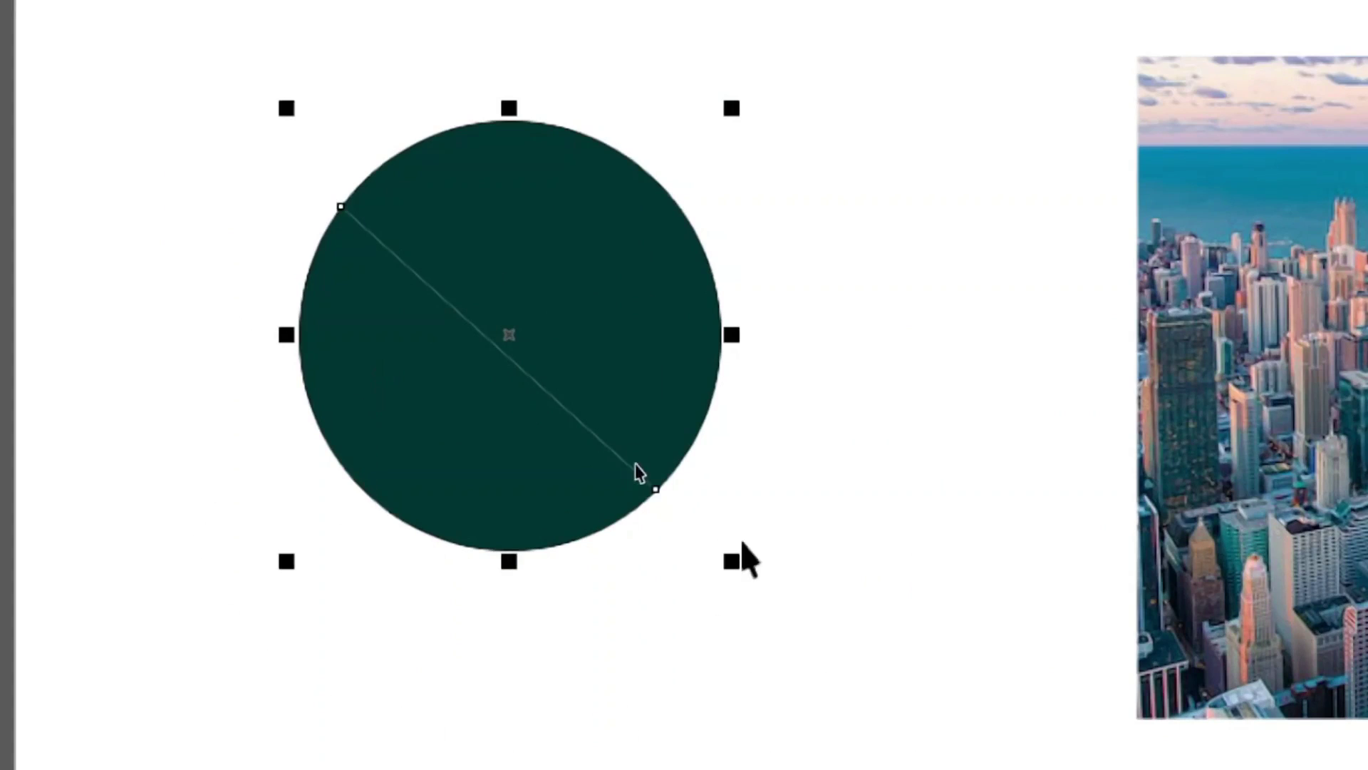
pyautogui.press('ctrl+alt+Num_Lock')
pyautogui.scroll(-3)
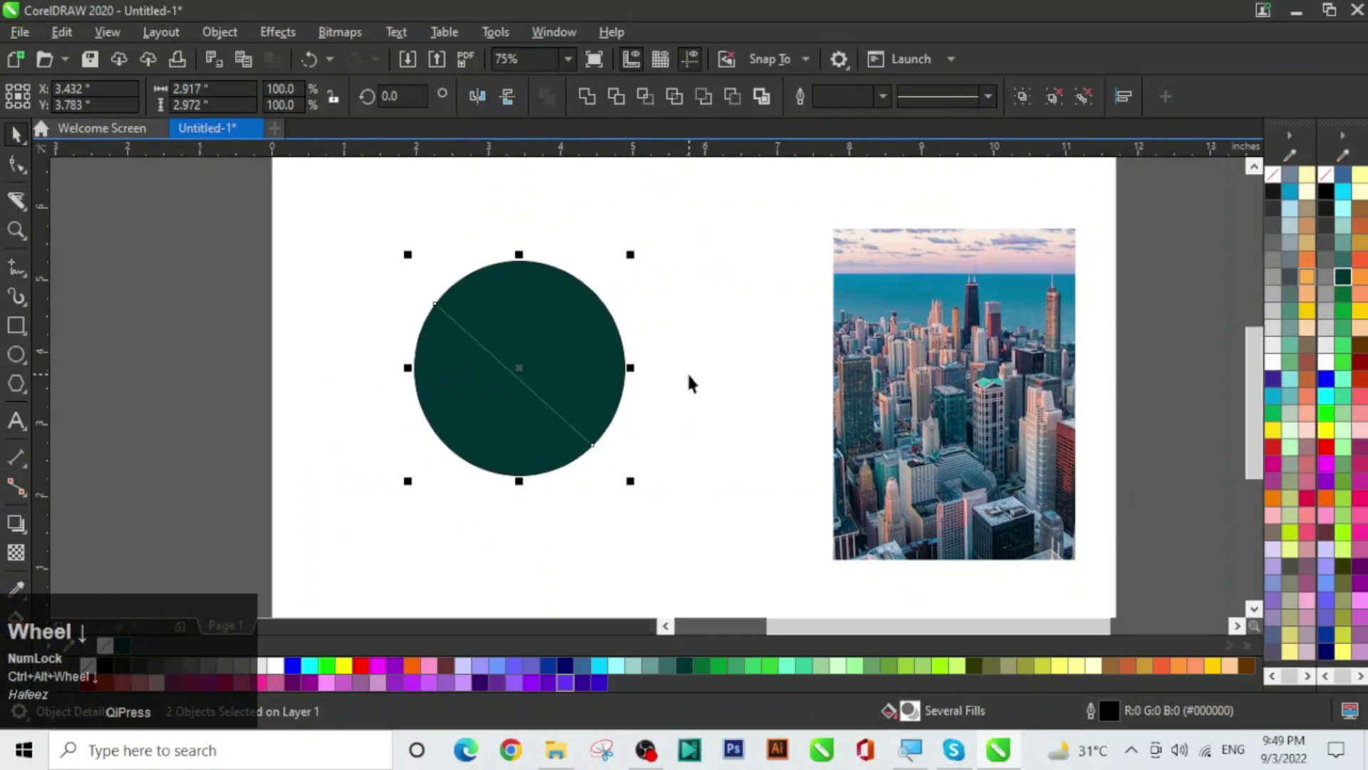
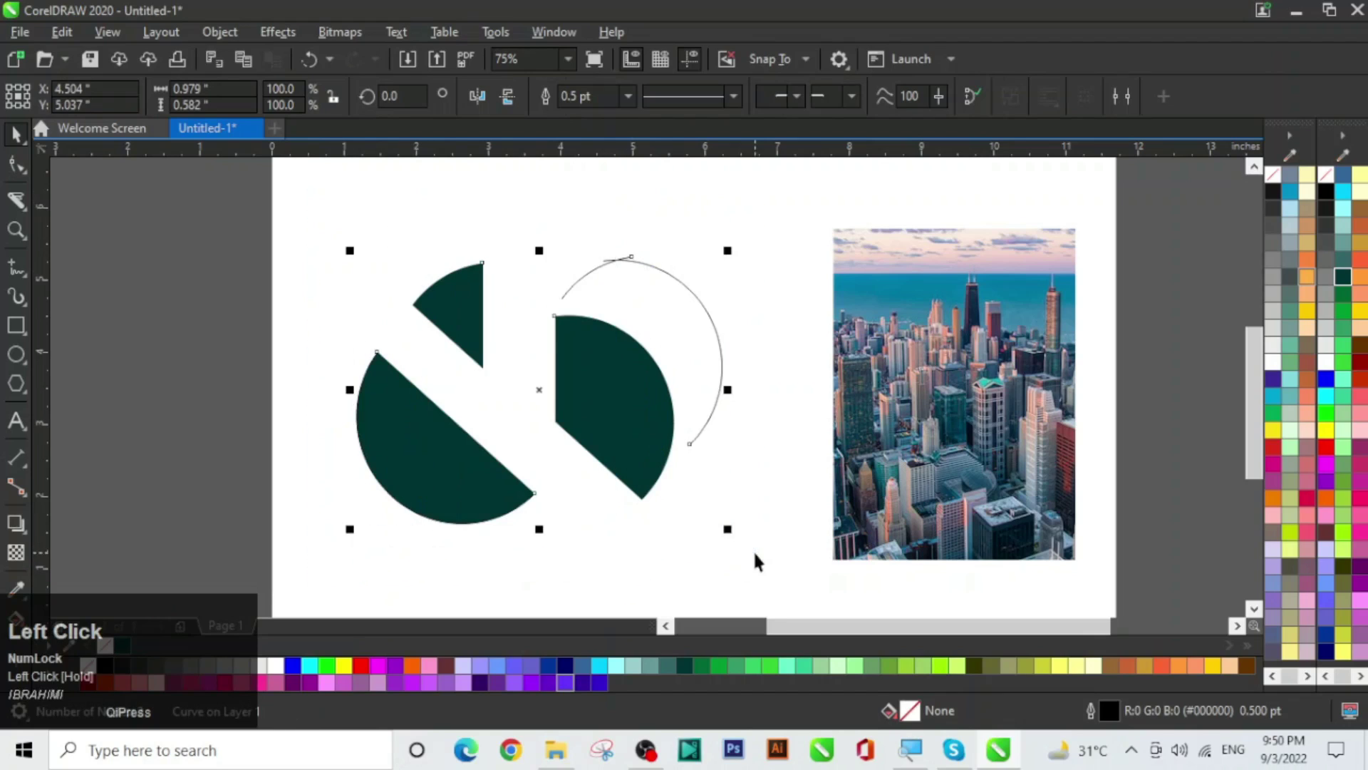
pyautogui.press('Delete')
pyautogui.press('ctrl+space')
# Switch to drawing ellipses beside the tall city photo
pyautogui.click(23, 362)
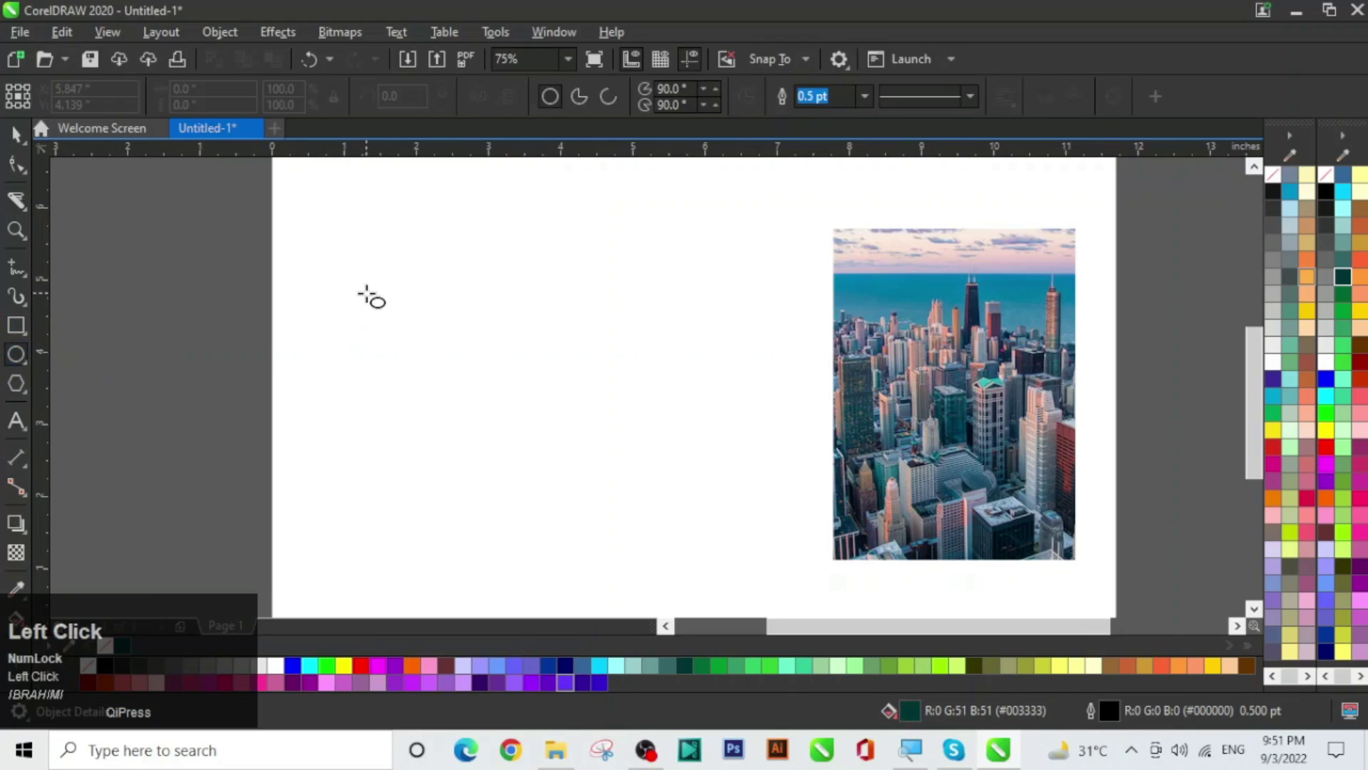
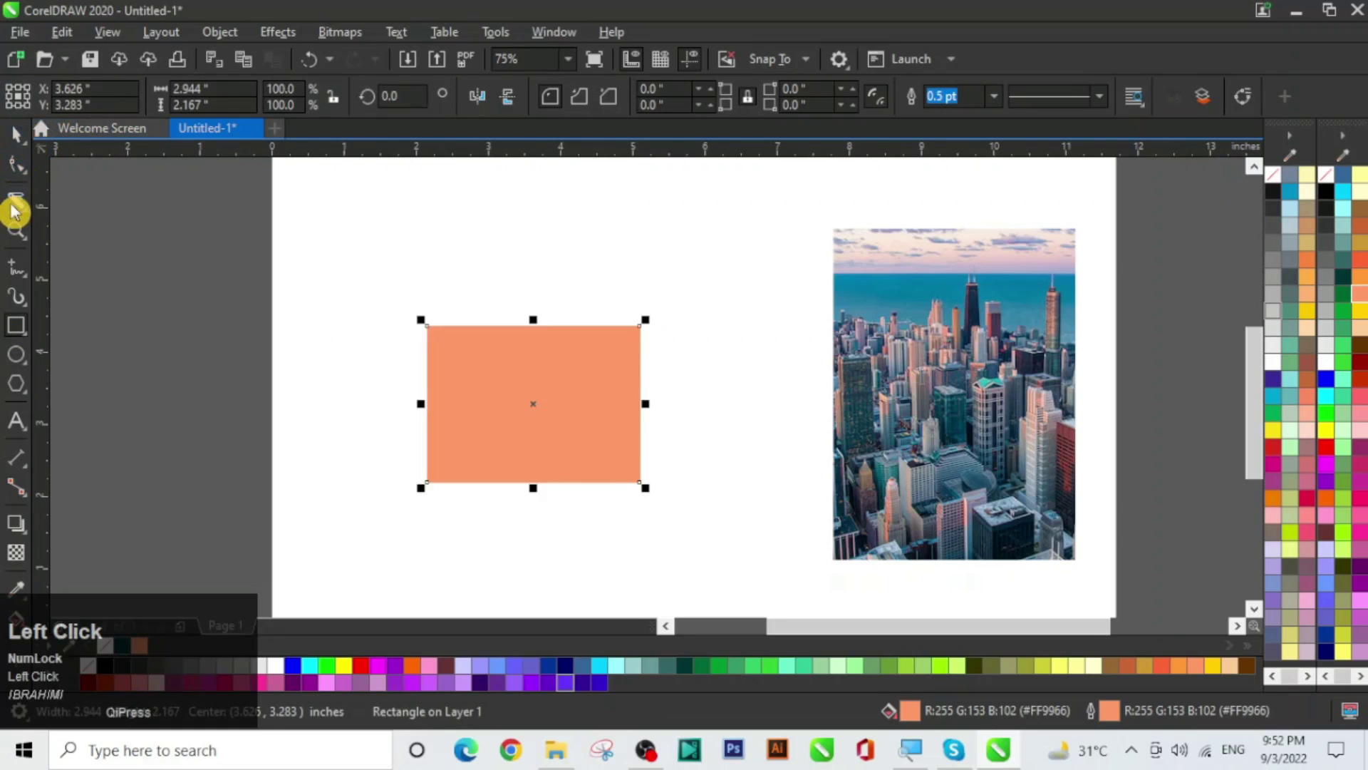
# Cut a wavy line through the orange rectangle with the Knife
pyautogui.press('ctrl+space')
pyautogui.click(24, 202)
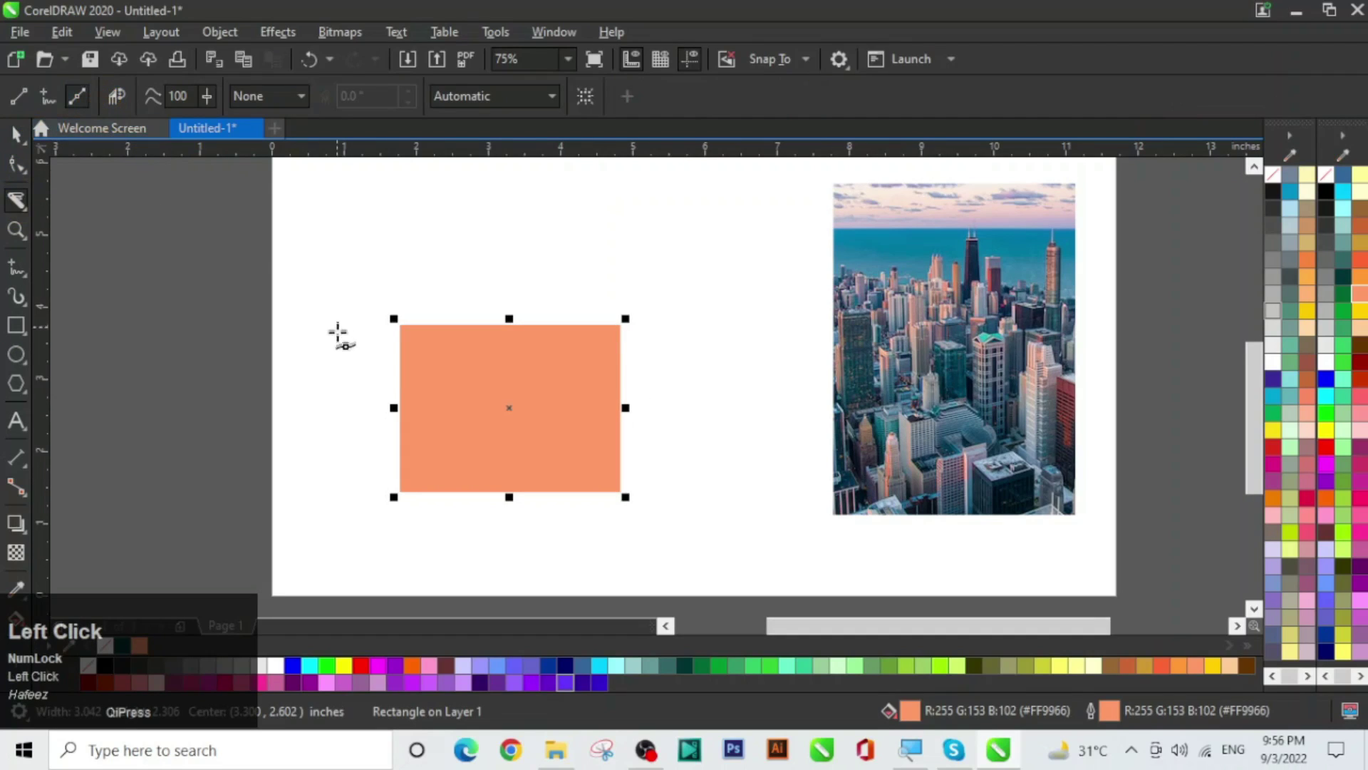
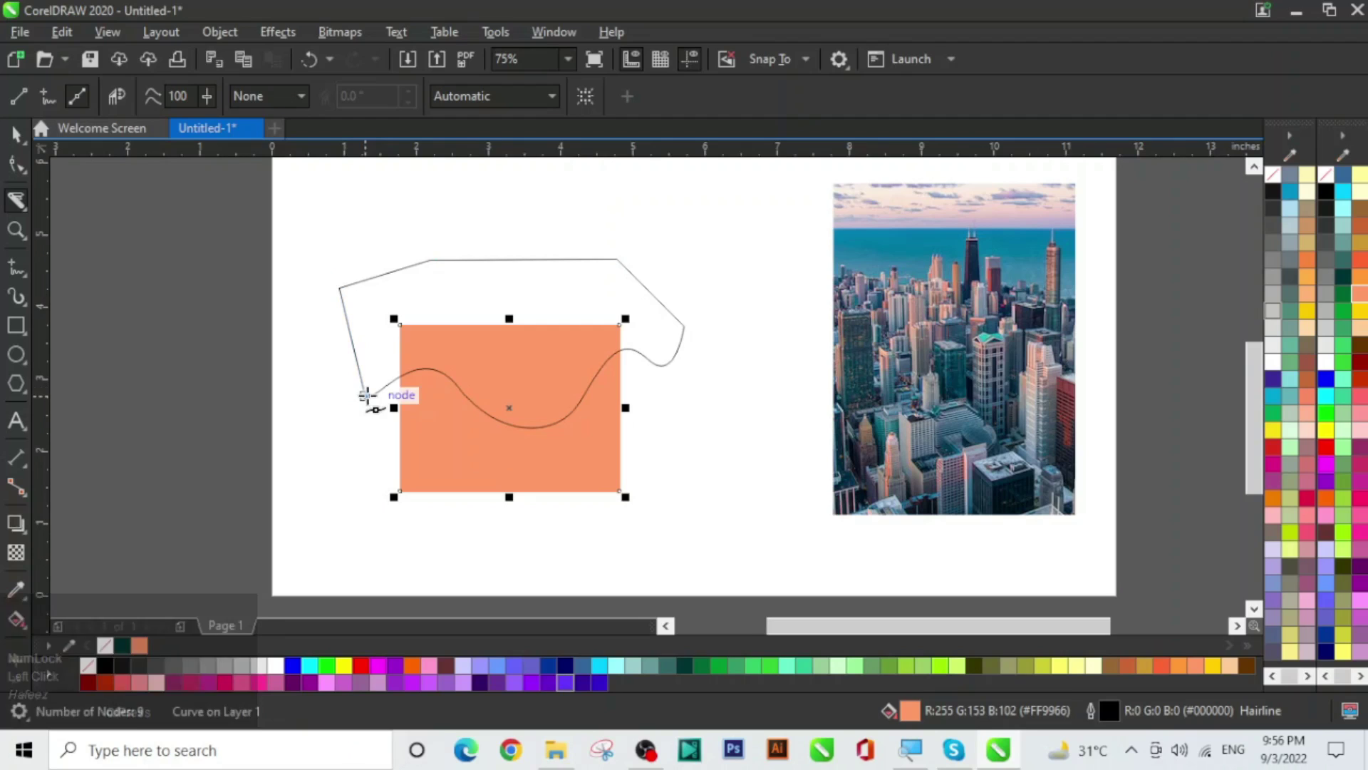
pyautogui.press('Return')
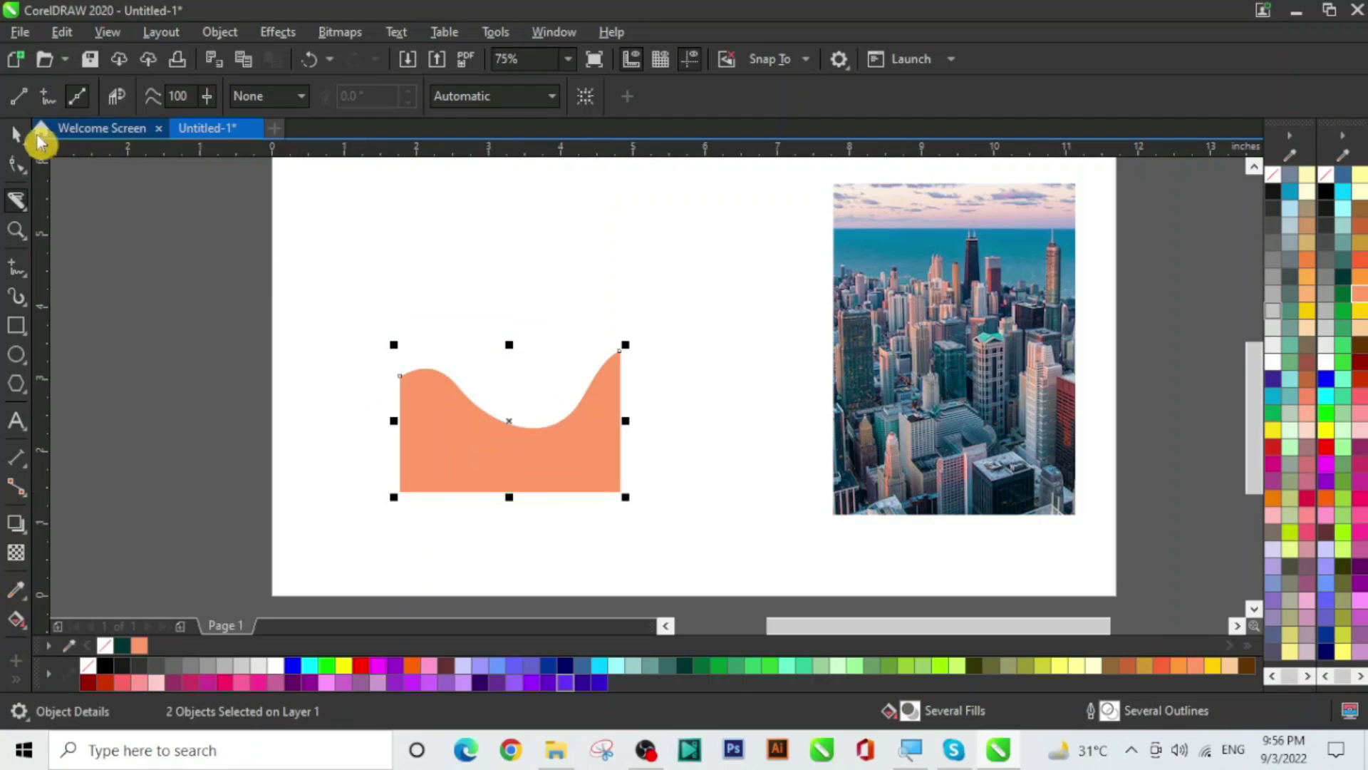
# Delete the wave-shaped orange piece so only the city photo remains
pyautogui.moveTo(27, 131); pyautogui.dragTo(684, 540)
pyautogui.press('Delete')
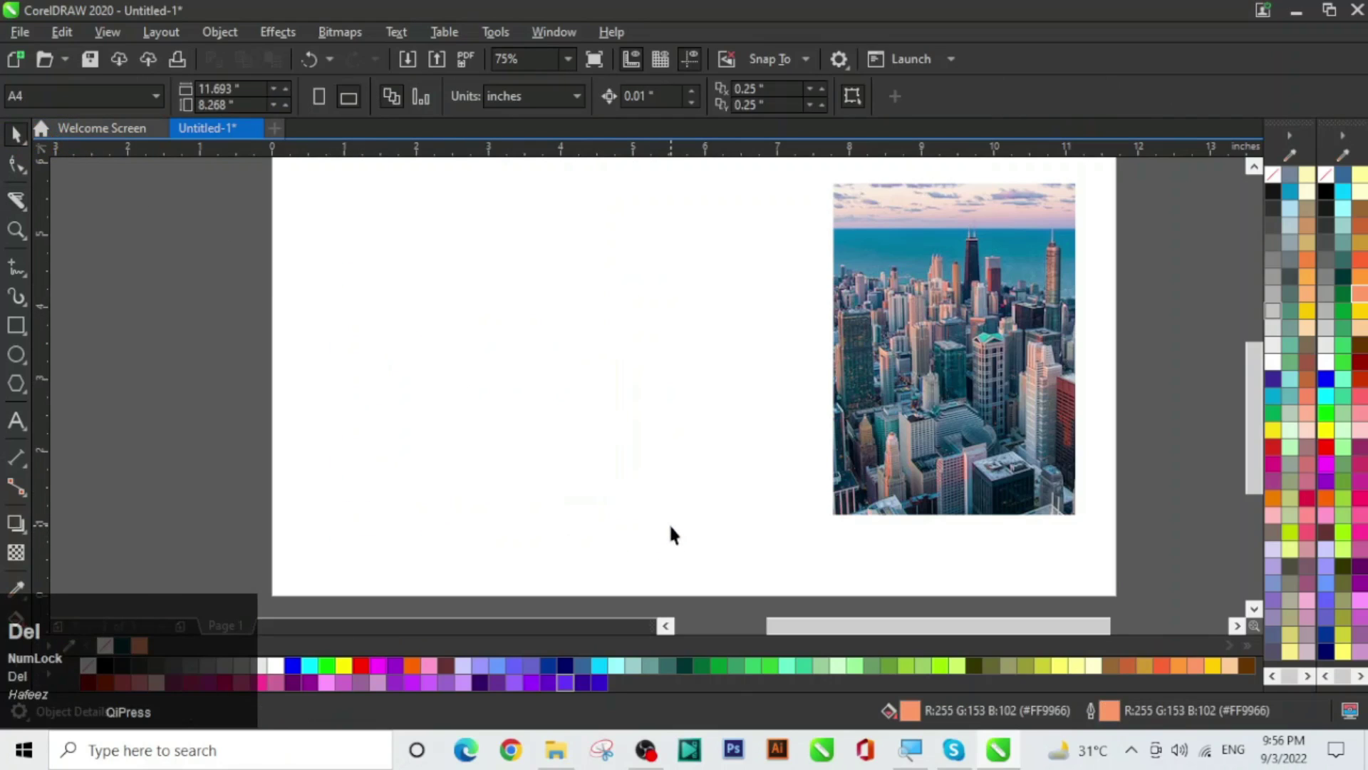
pyautogui.press('ctrl+space')
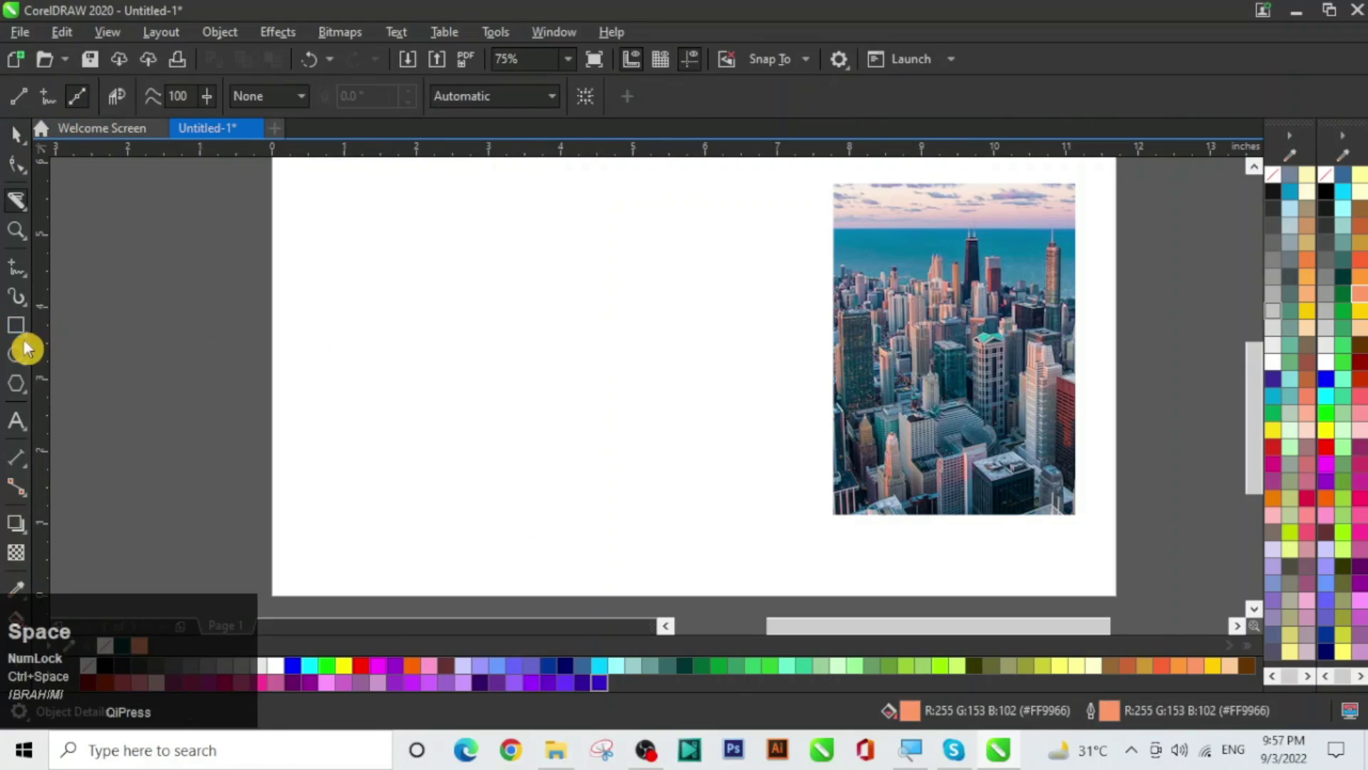
pyautogui.moveTo(23, 351); pyautogui.dragTo(93, 356)
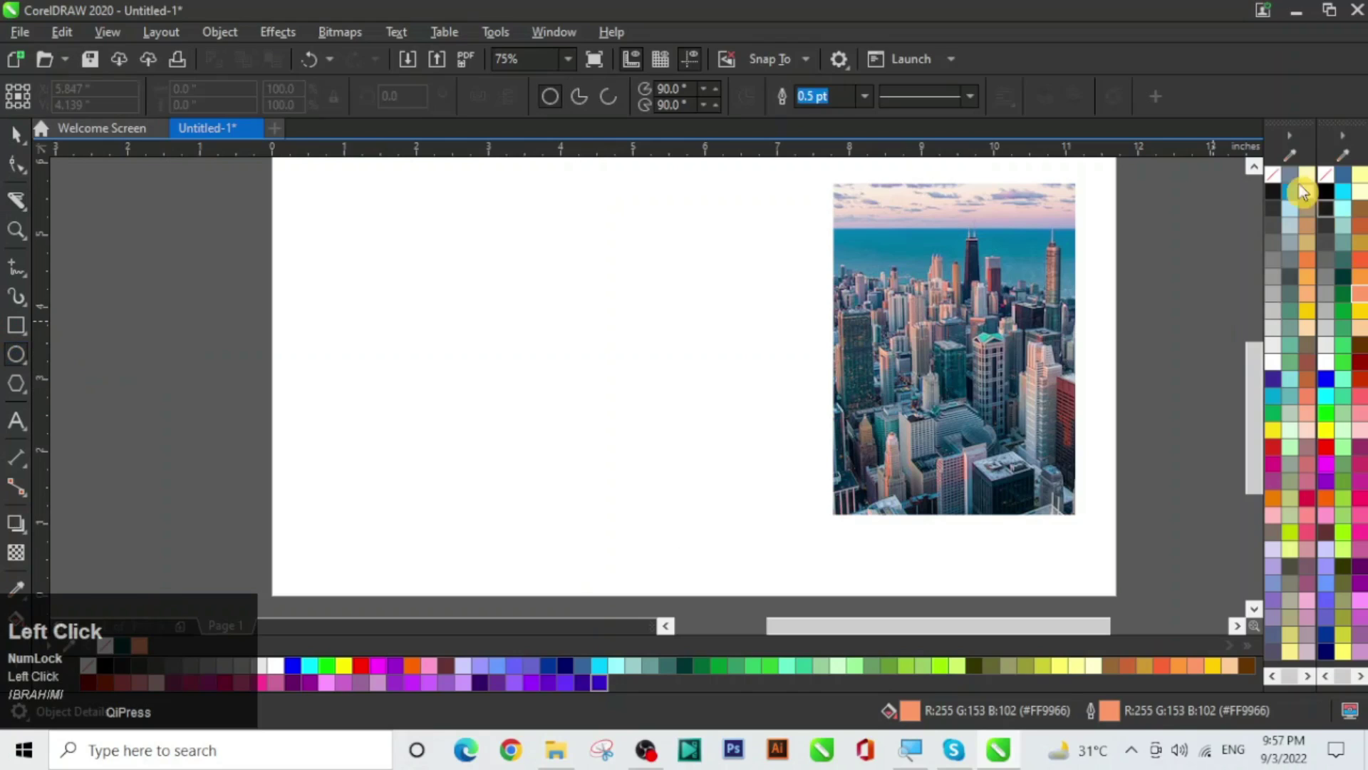
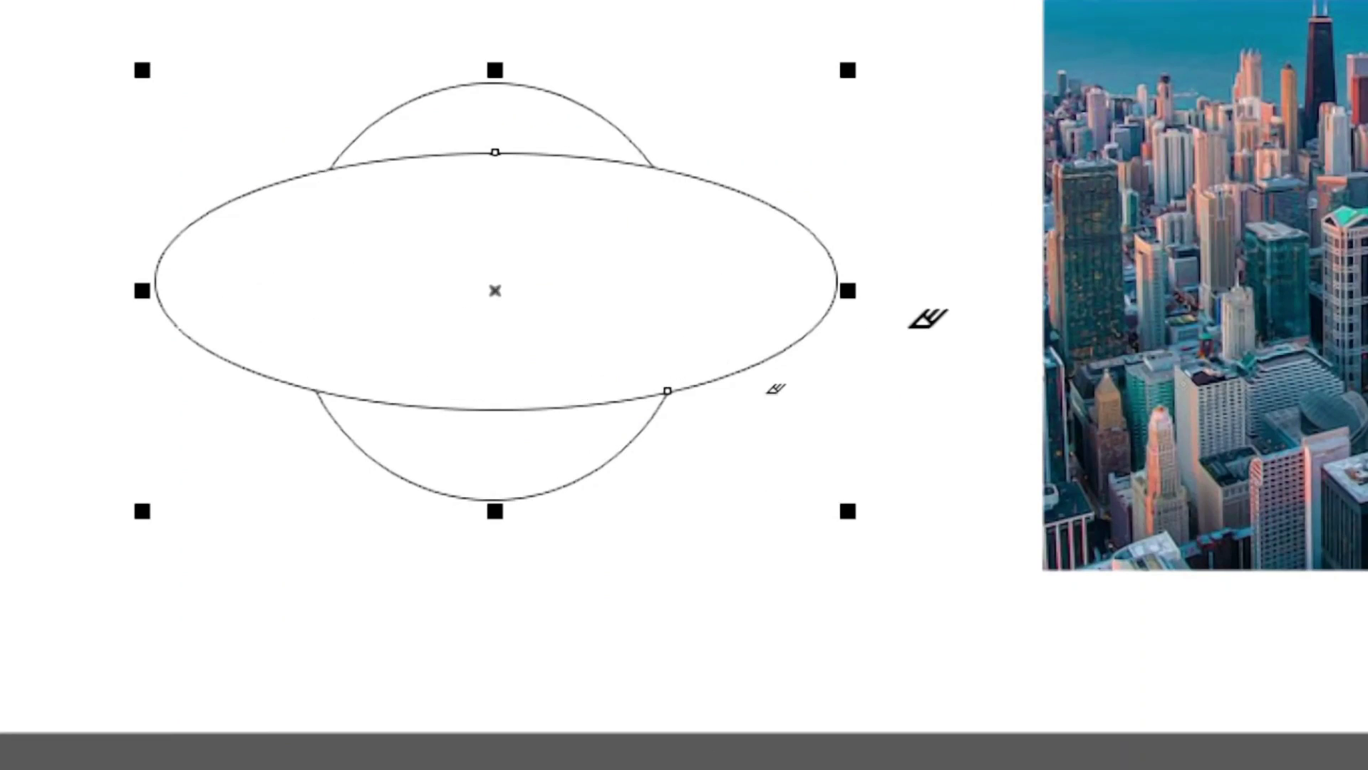
pyautogui.press('ctrl+alt+Num_Lock')
pyautogui.scroll(-3)
pyautogui.click(29, 138)
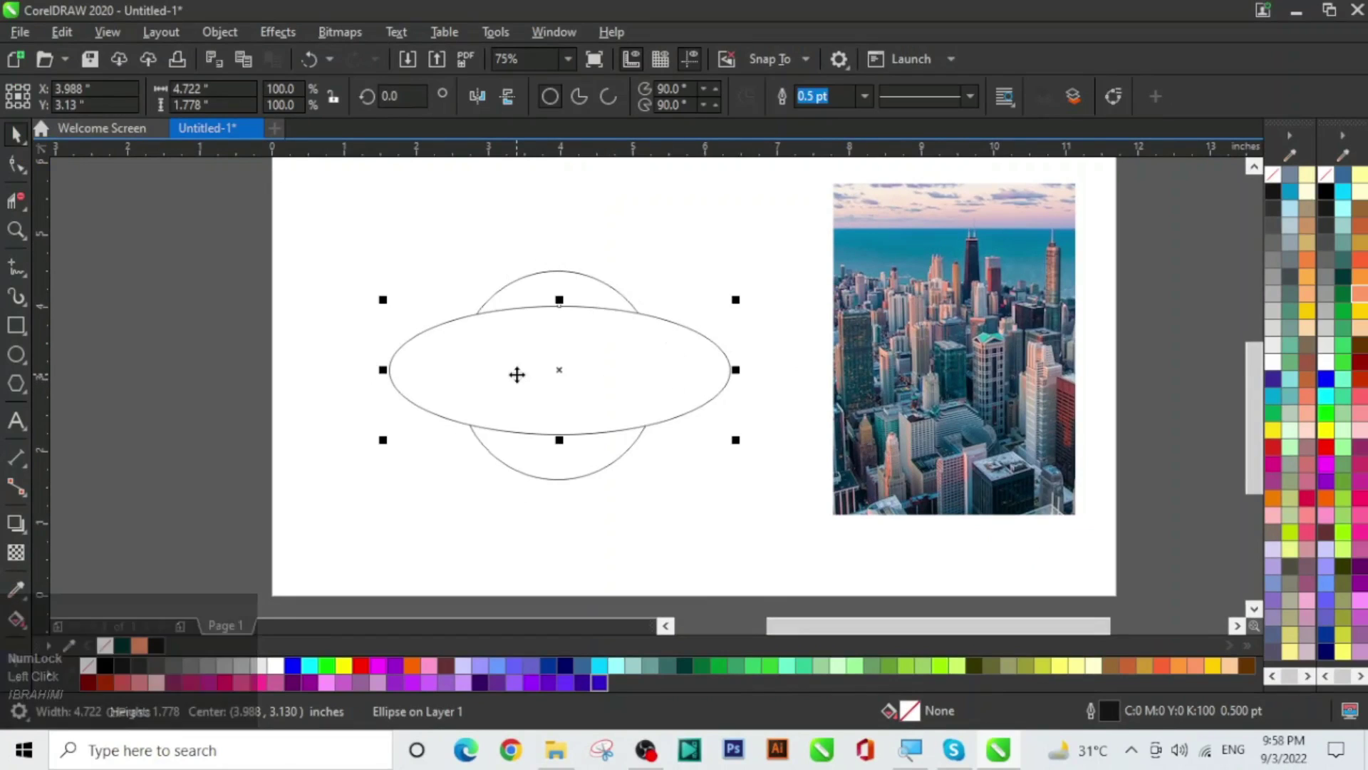
pyautogui.moveTo(705, 495); pyautogui.dragTo(436, 366)
pyautogui.press('Delete')
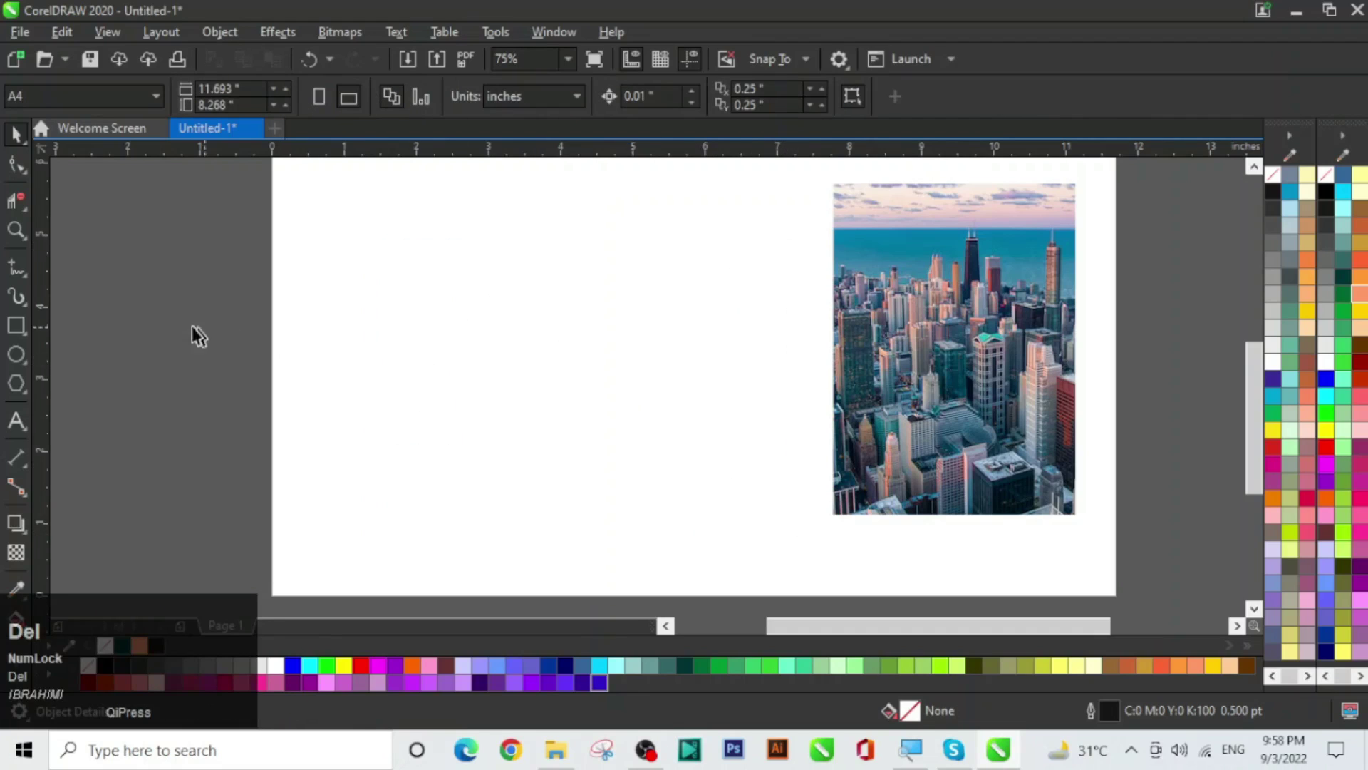
pyautogui.click(21, 325)
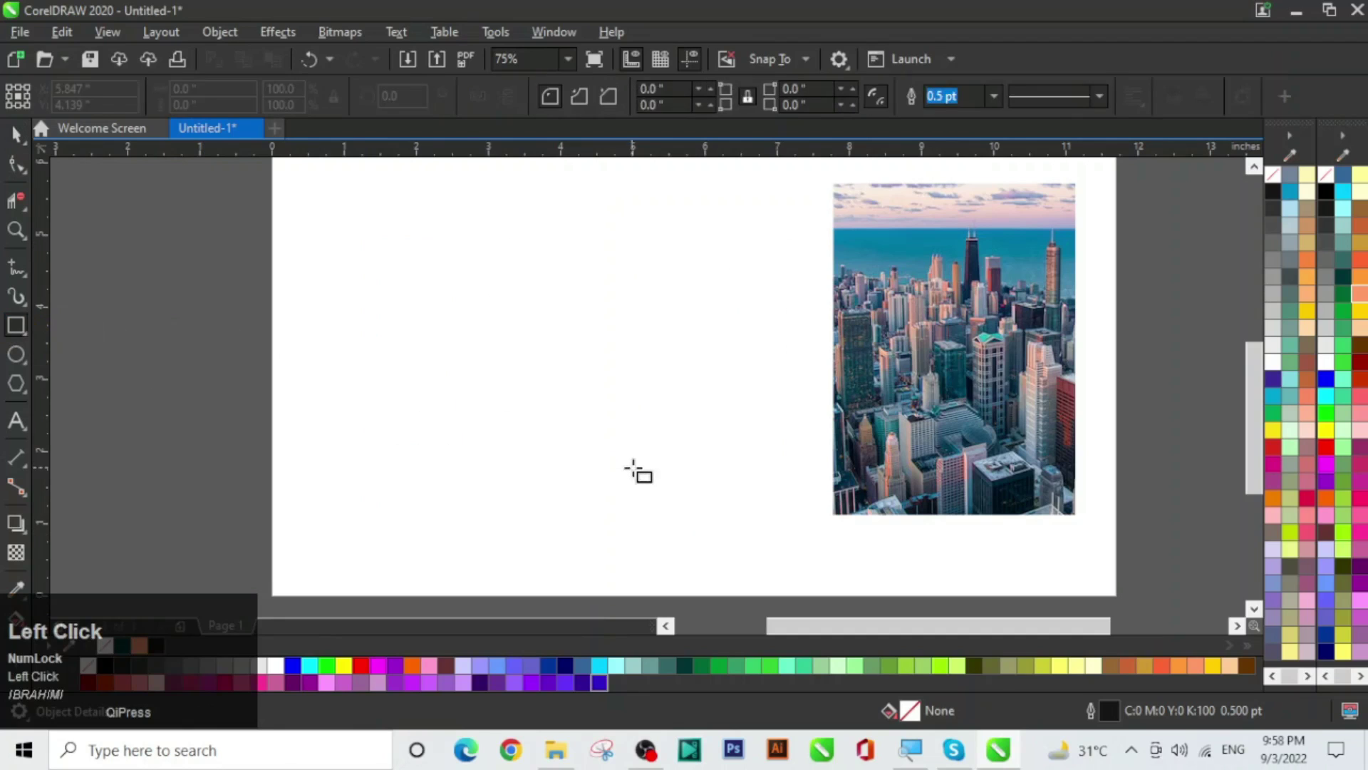
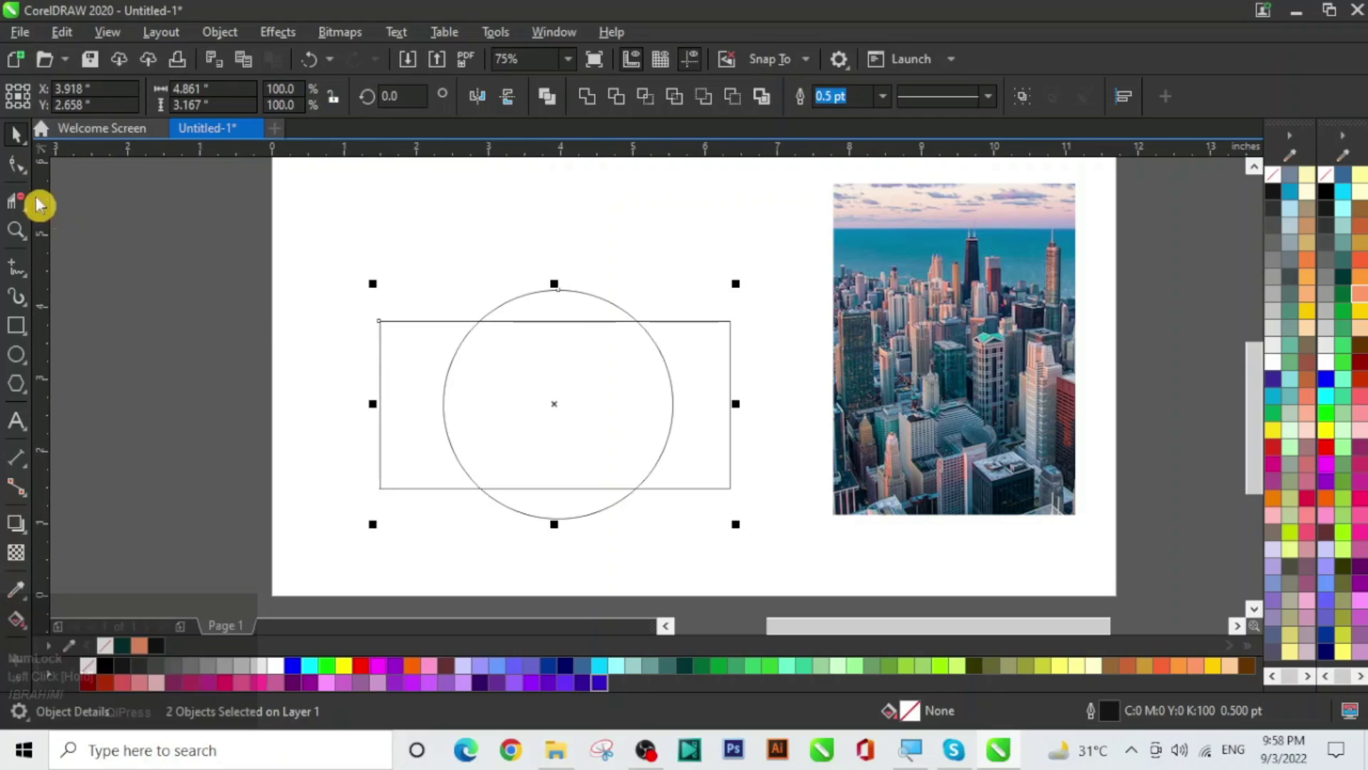
pyautogui.moveTo(22, 197); pyautogui.dragTo(123, 249)
pyautogui.click(122, 249)
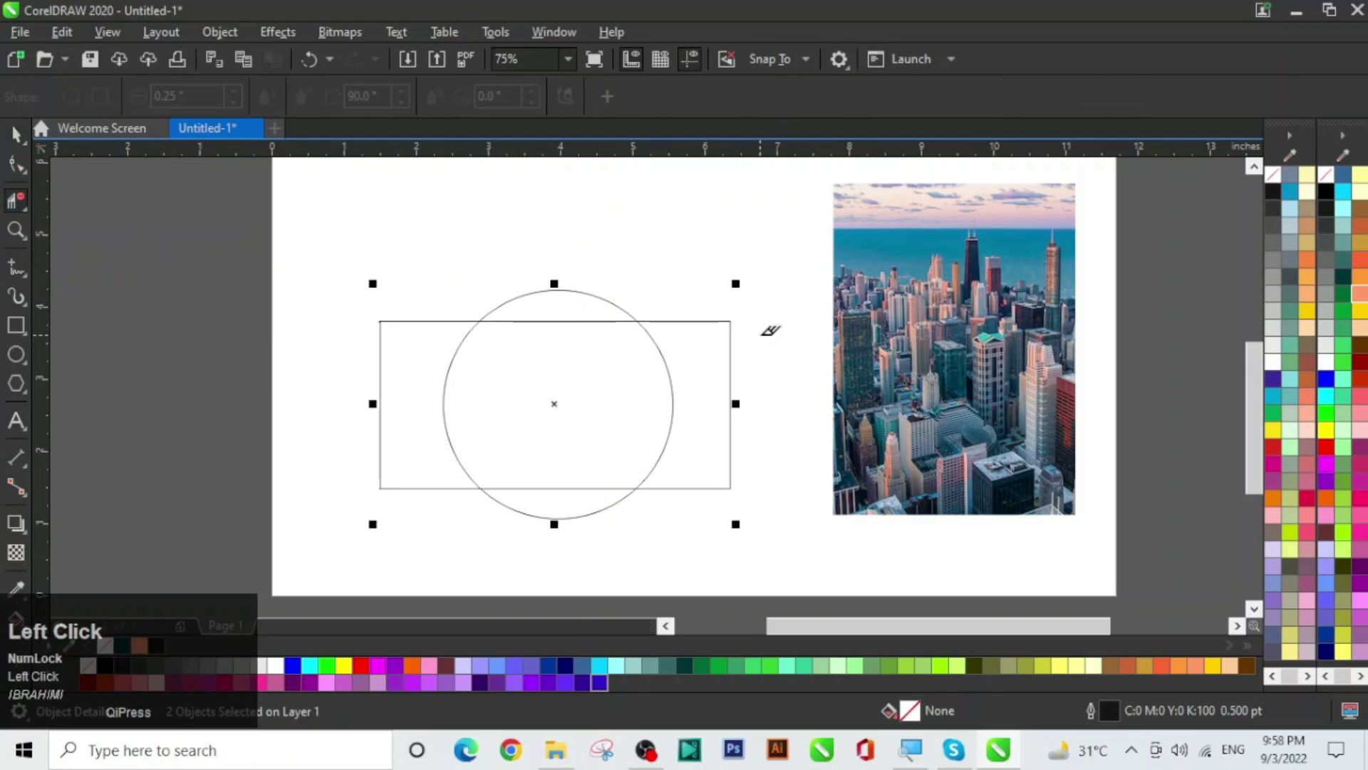
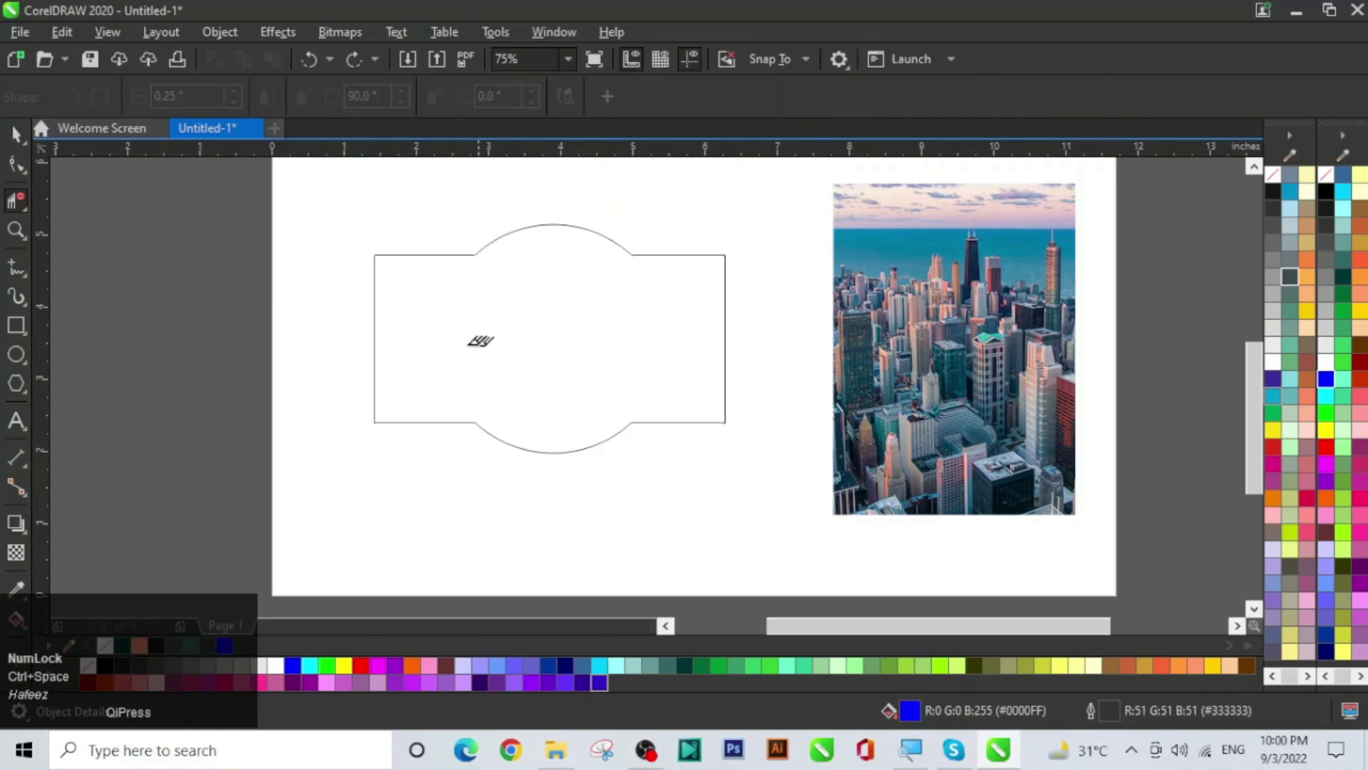
pyautogui.moveTo(26, 138); pyautogui.dragTo(777, 507)
pyautogui.press('Delete')
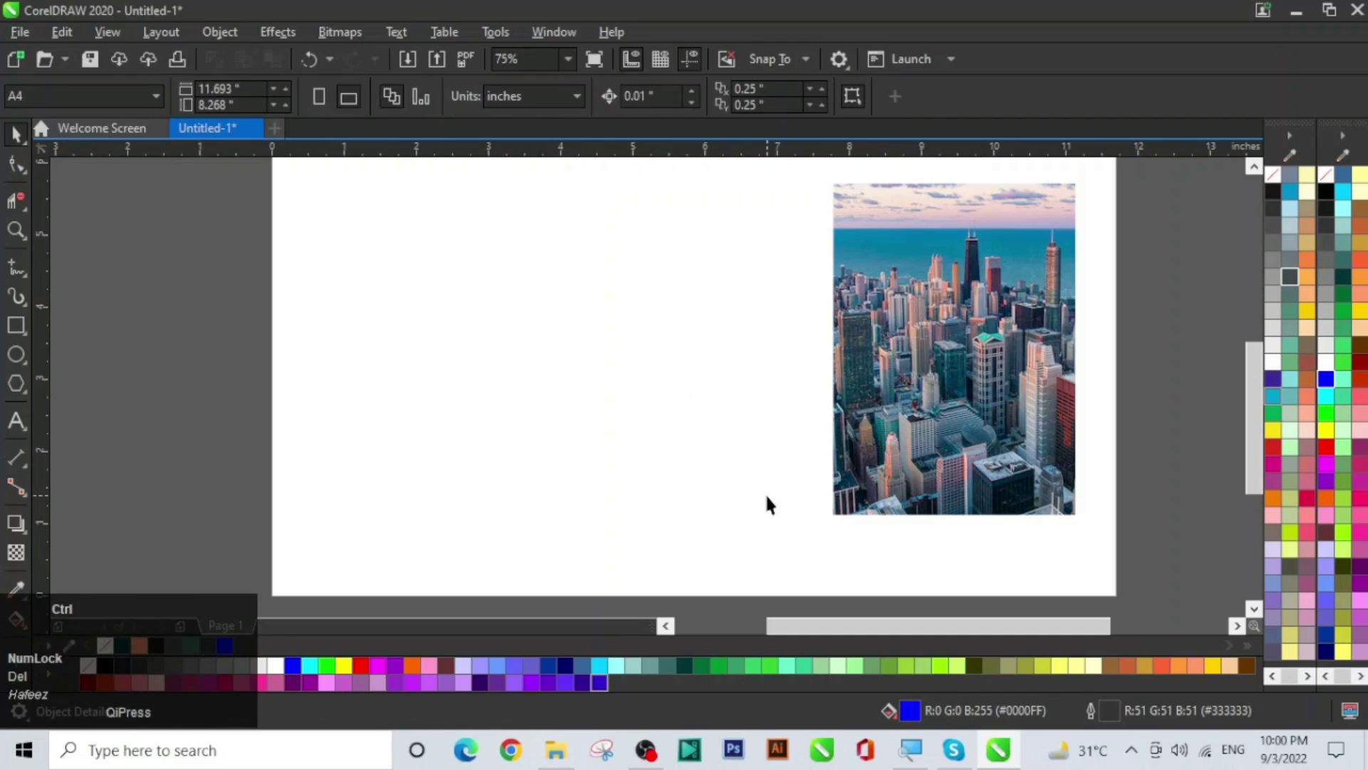
# Add large capital CW lettering to the page beside the city photo
pyautogui.press('ctrl+space')
pyautogui.press('Caps_Lock')
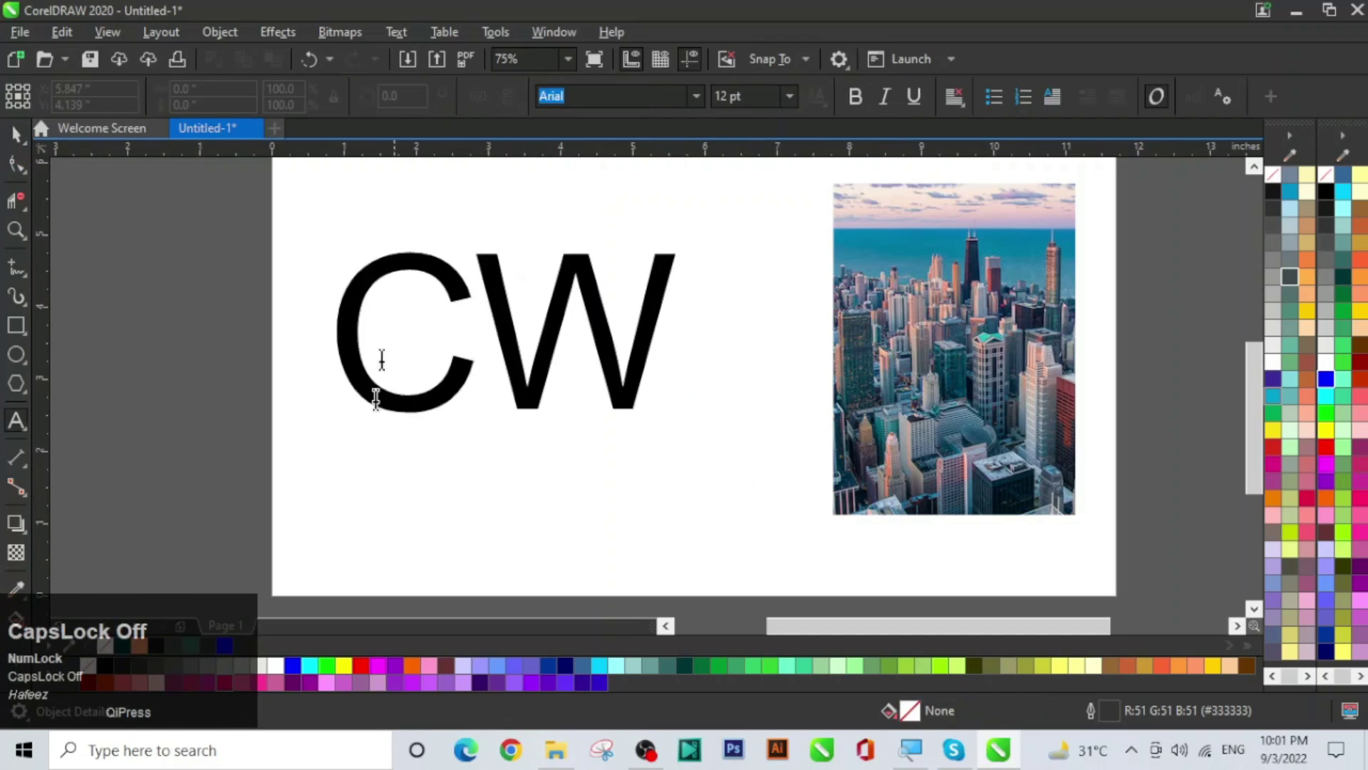
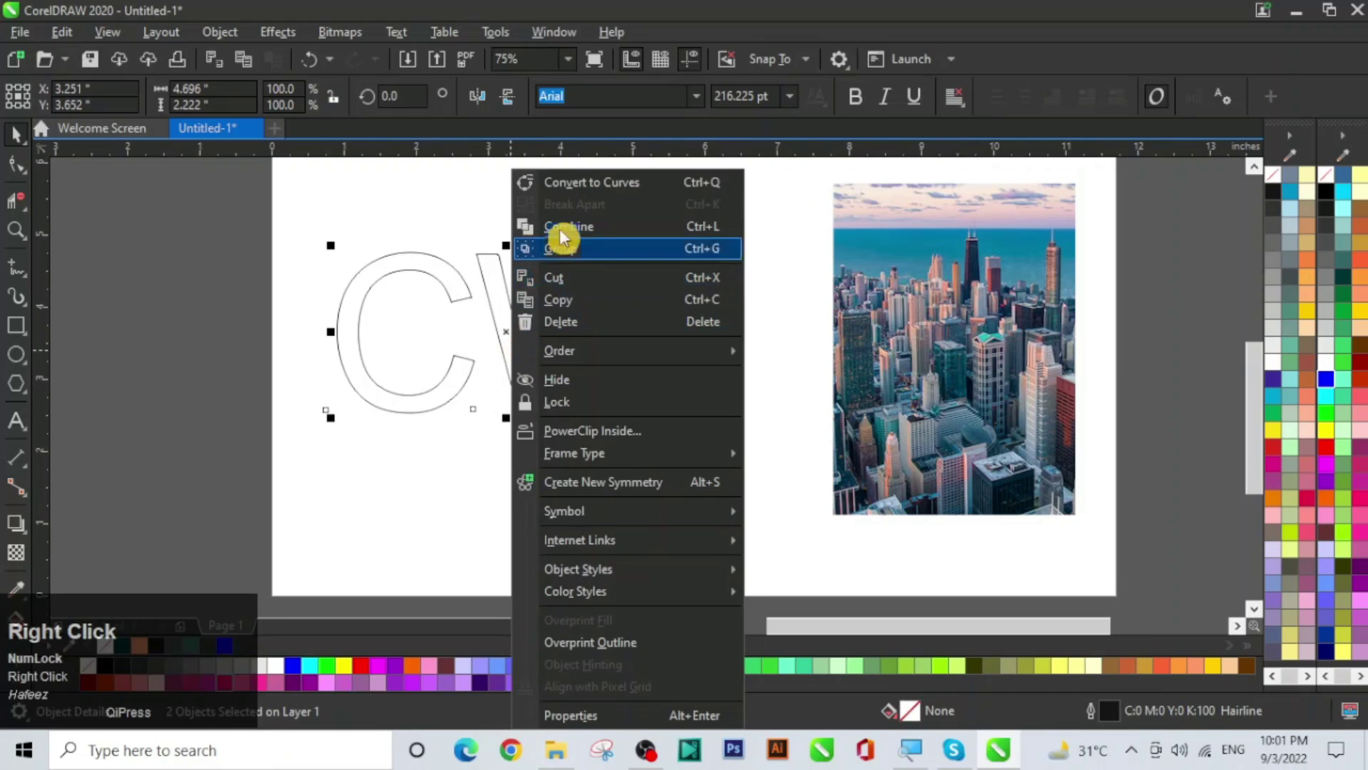
pyautogui.press('ctrl+Num_Lock')
# Convert the CW text to editable curves via its context menu
pyautogui.rightClick(646, 185)
pyautogui.scroll(3)
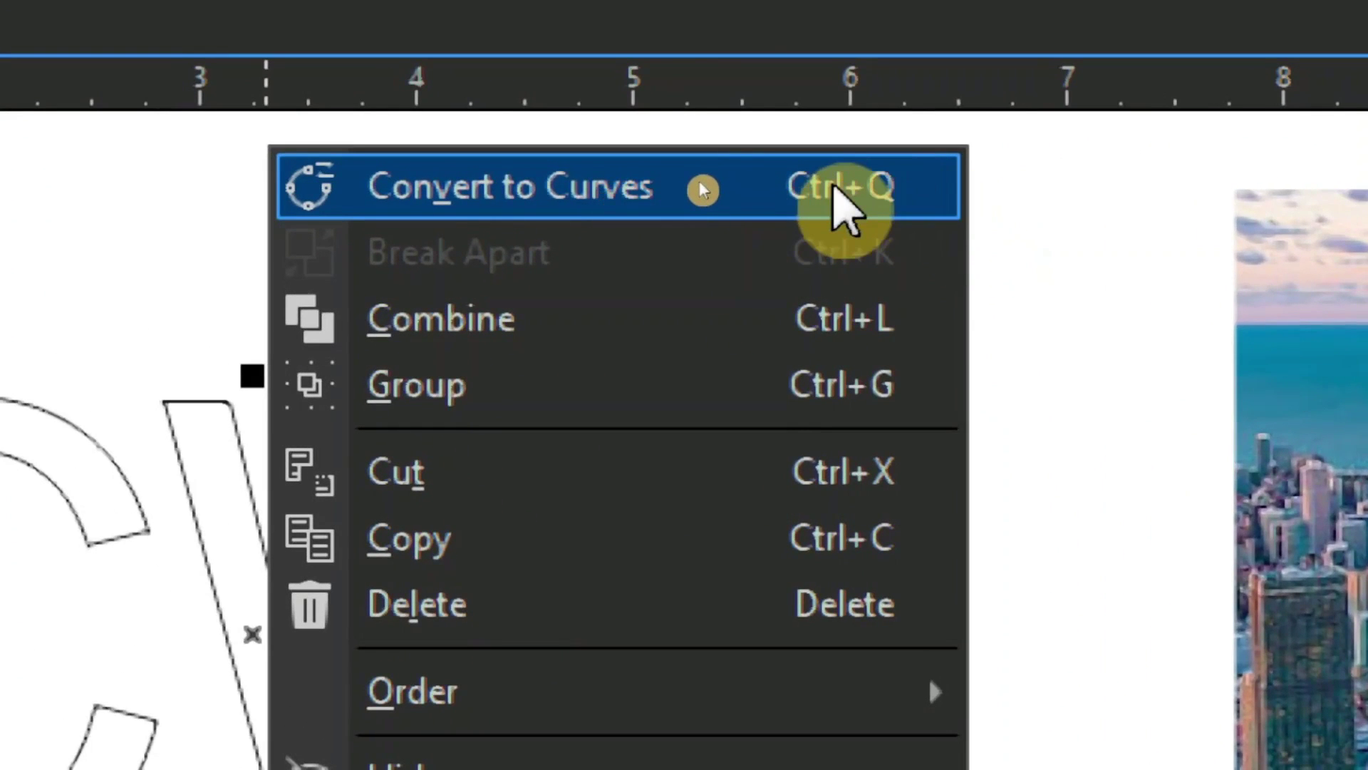
pyautogui.press('ctrl+alt+Num_Lock')
pyautogui.scroll(-3)
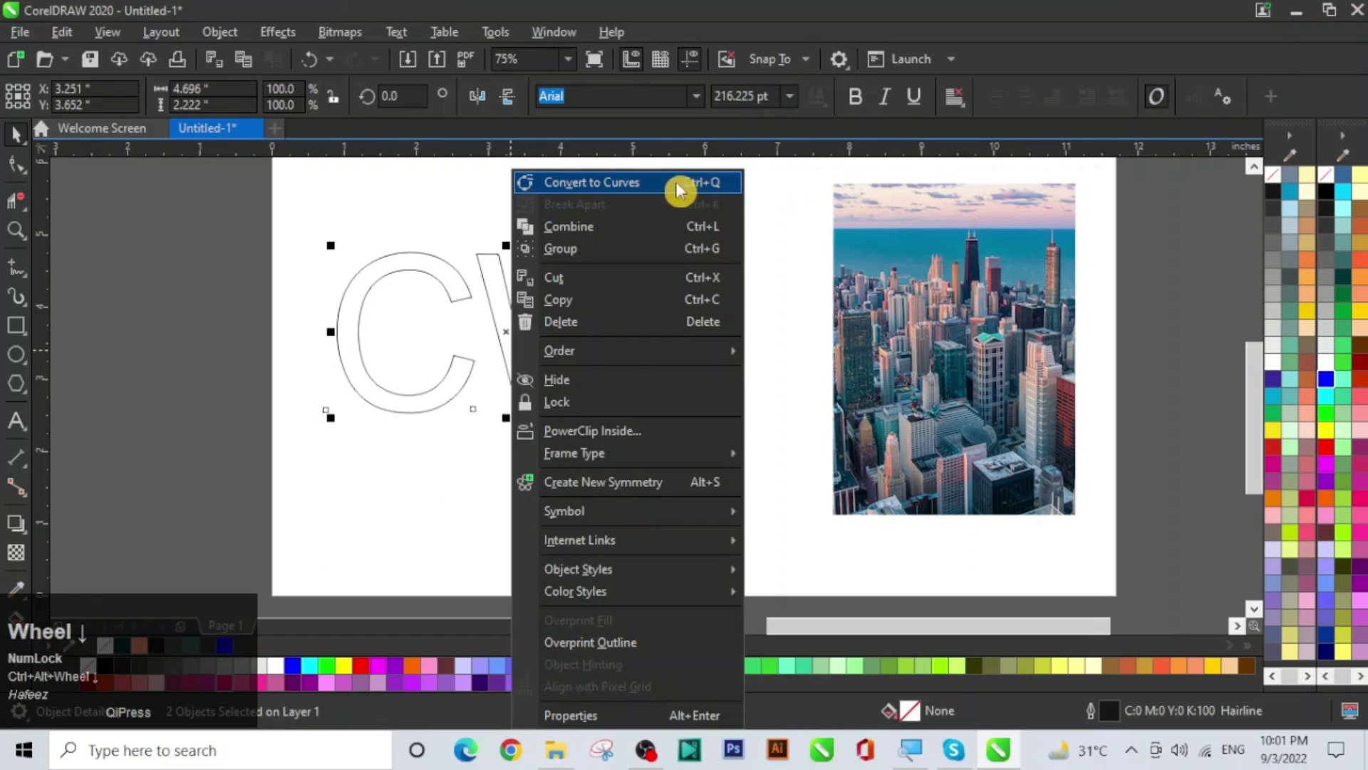
pyautogui.click(672, 186)
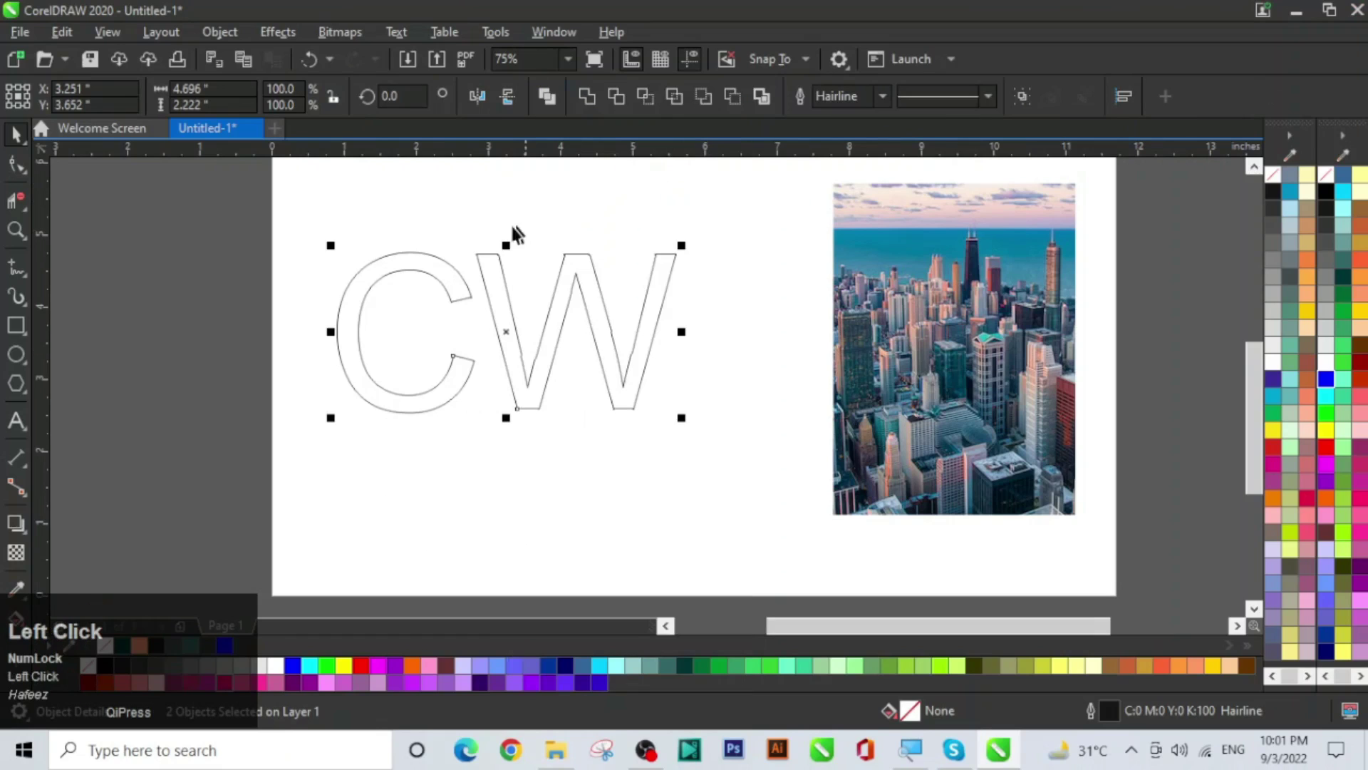
# Move the letter C down so it overlaps the W, crossing their curves
pyautogui.moveTo(485, 513); pyautogui.dragTo(758, 441)
pyautogui.press('ctrl+space')
pyautogui.scroll(3)
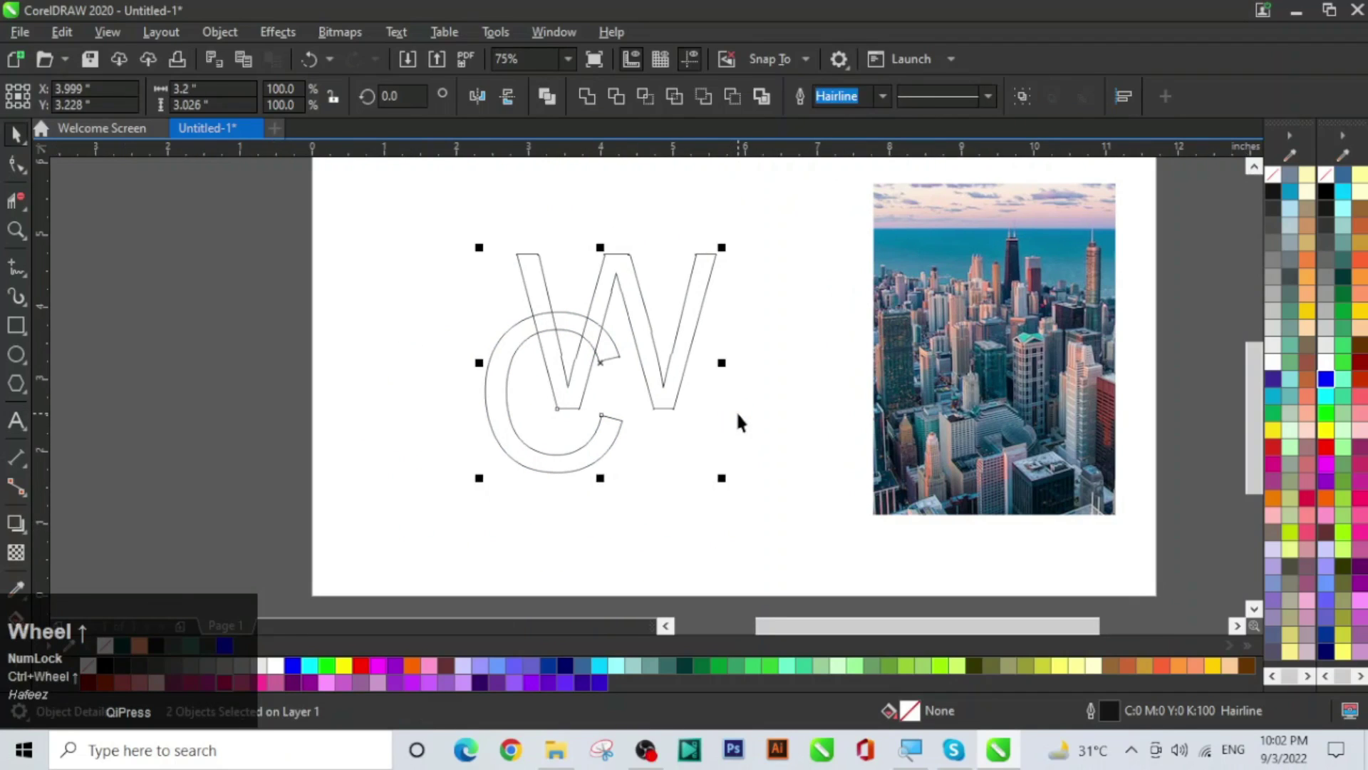
pyautogui.scroll(-3)
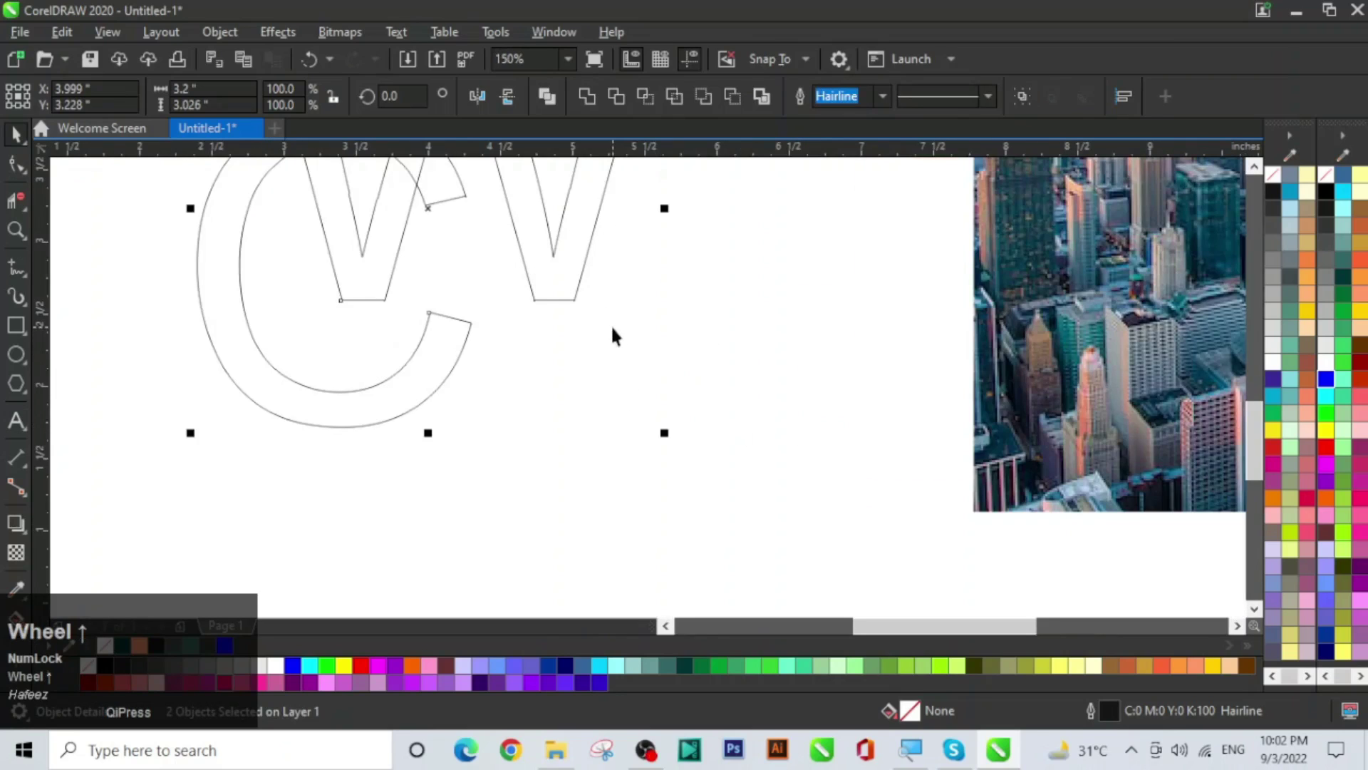
pyautogui.scroll(3)
pyautogui.press('space')
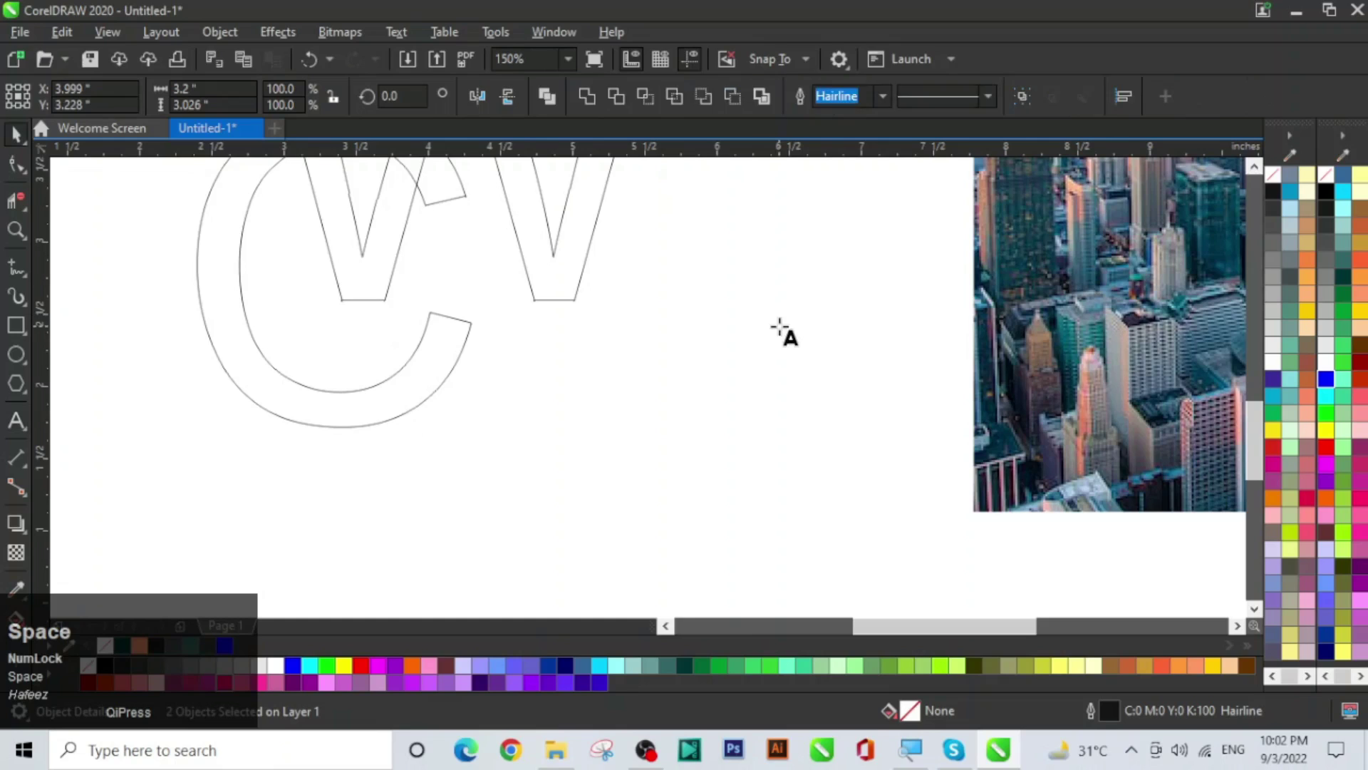
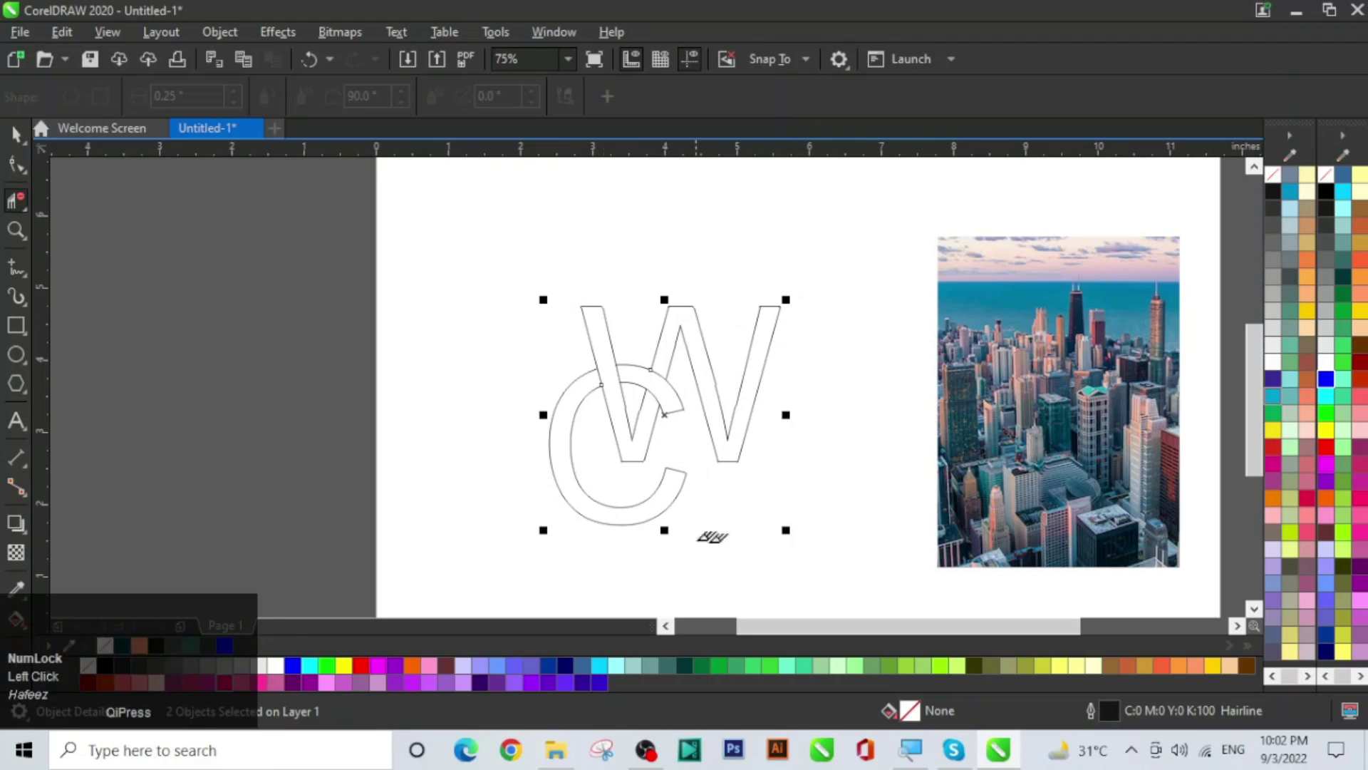
# Select the overlapping CW letters and delete them, leaving only the city photo
pyautogui.click(23, 130)
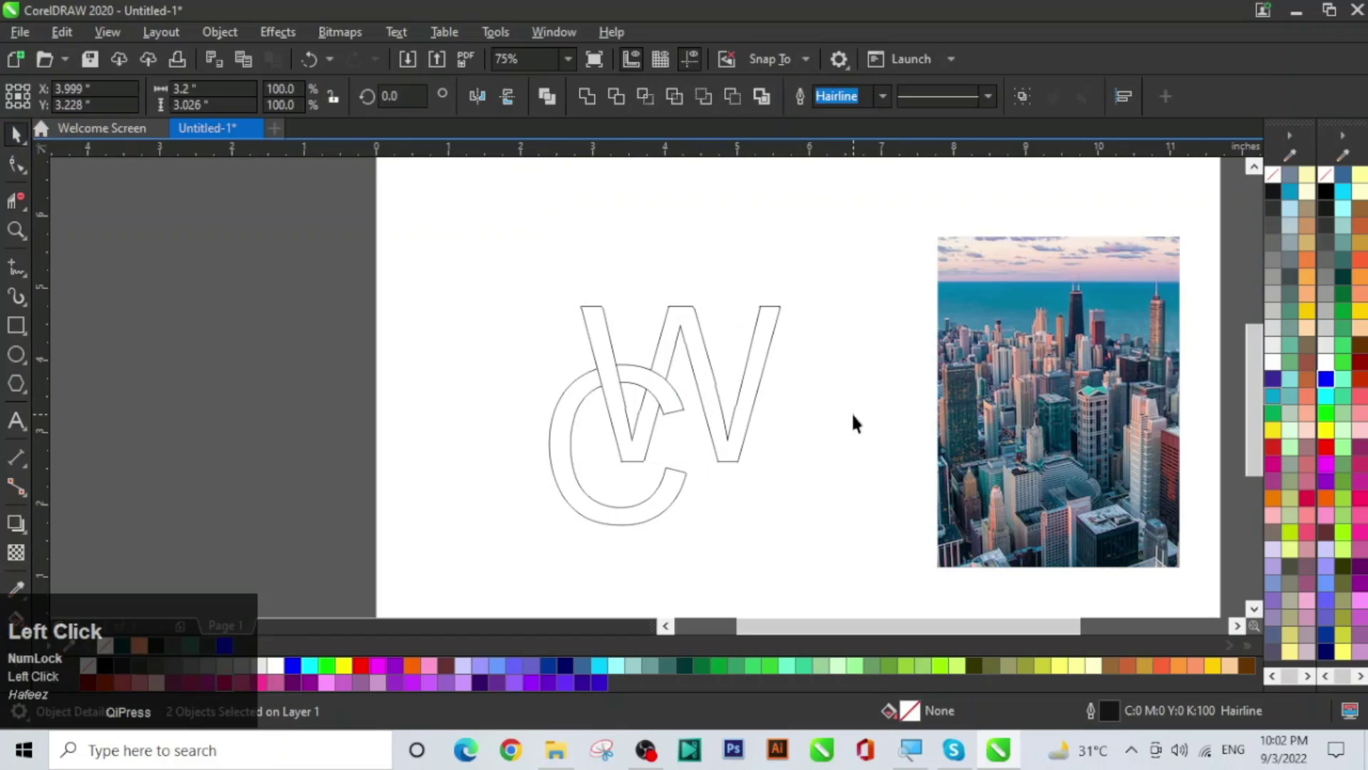
pyautogui.scroll(3)
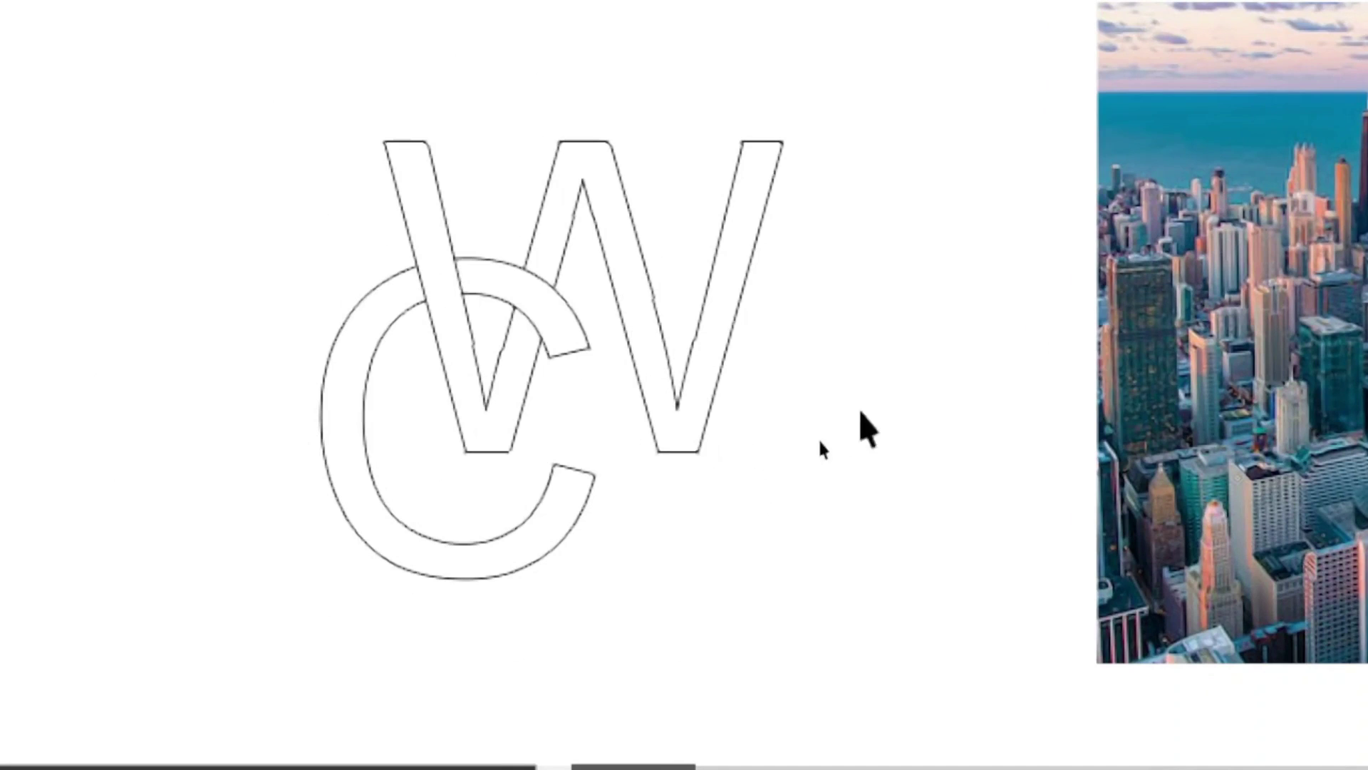
pyautogui.scroll(-3)
pyautogui.moveTo(520, 280); pyautogui.dragTo(843, 543)
pyautogui.press('ctrl+space')
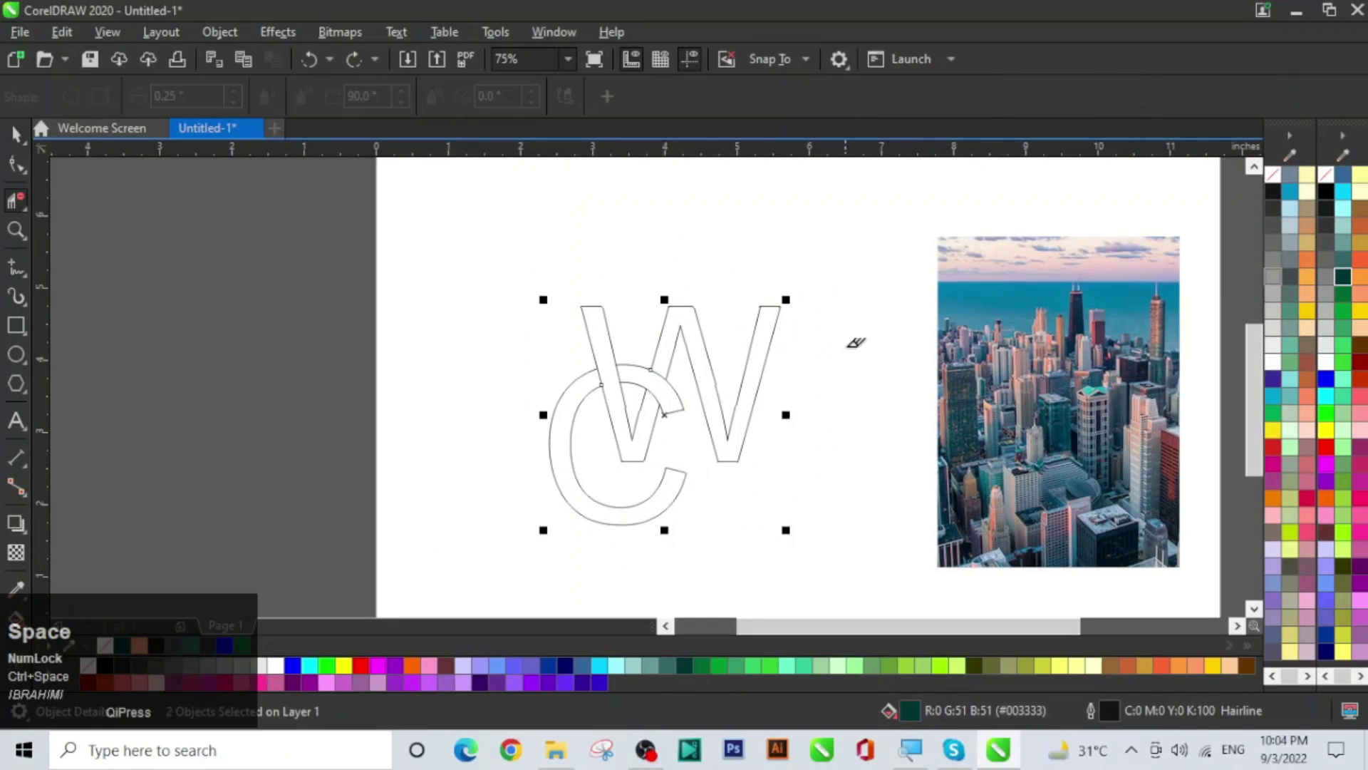
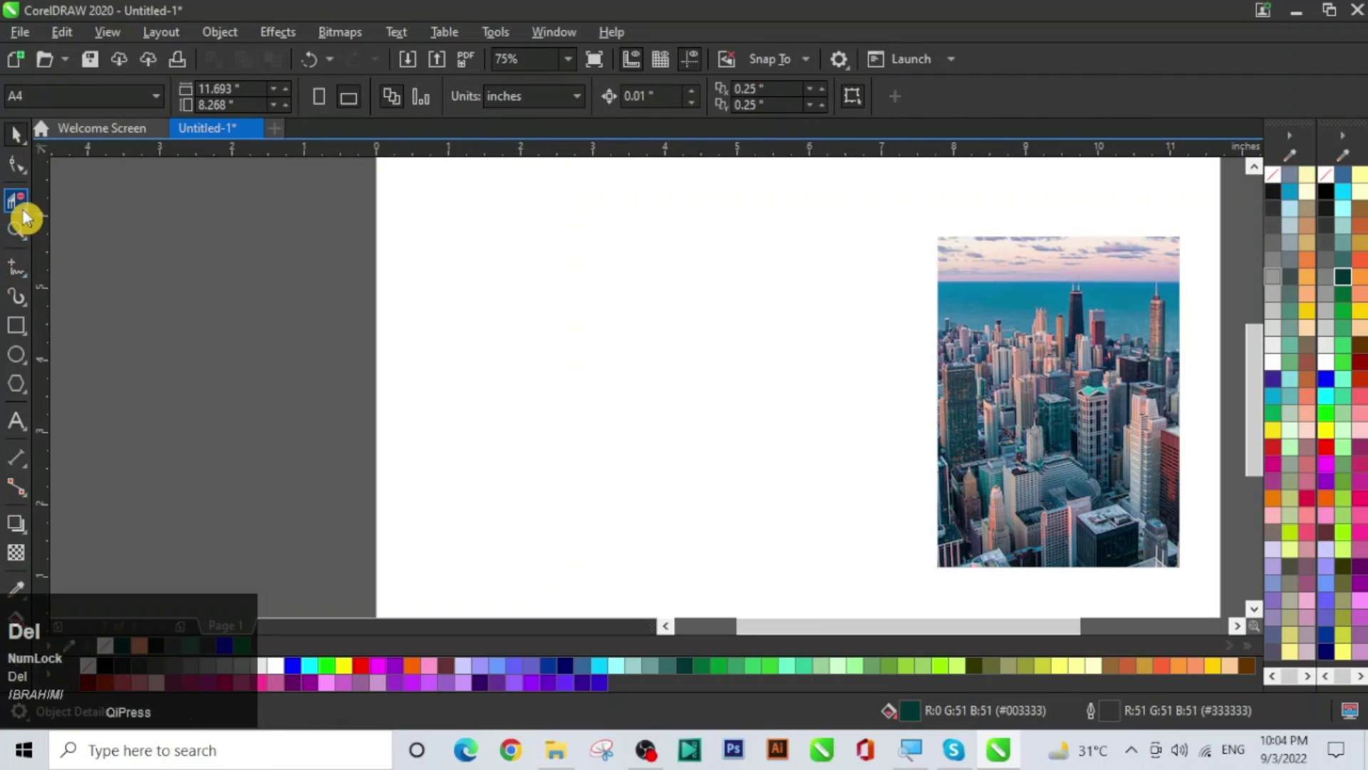
# Draw a new rectangle on the page left of the city photo
pyautogui.moveTo(29, 210); pyautogui.dragTo(30, 209)
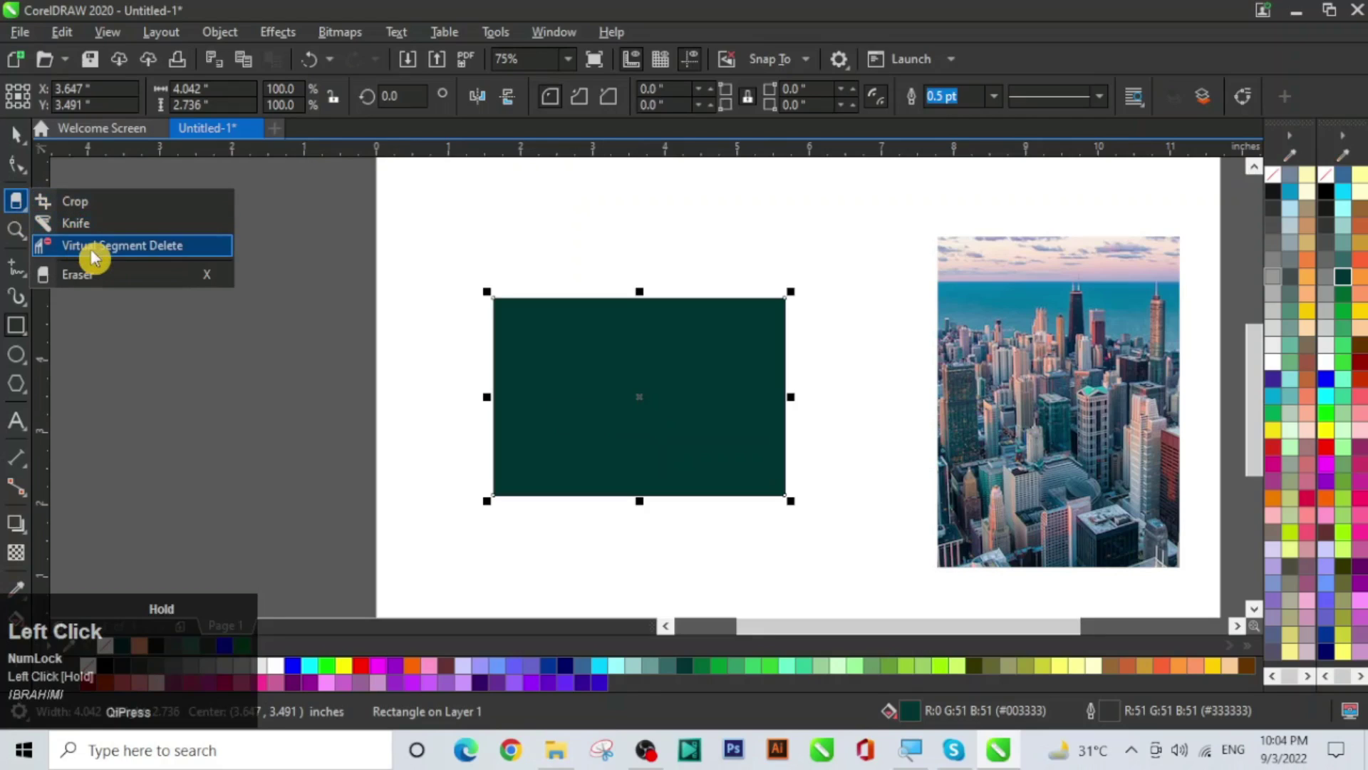
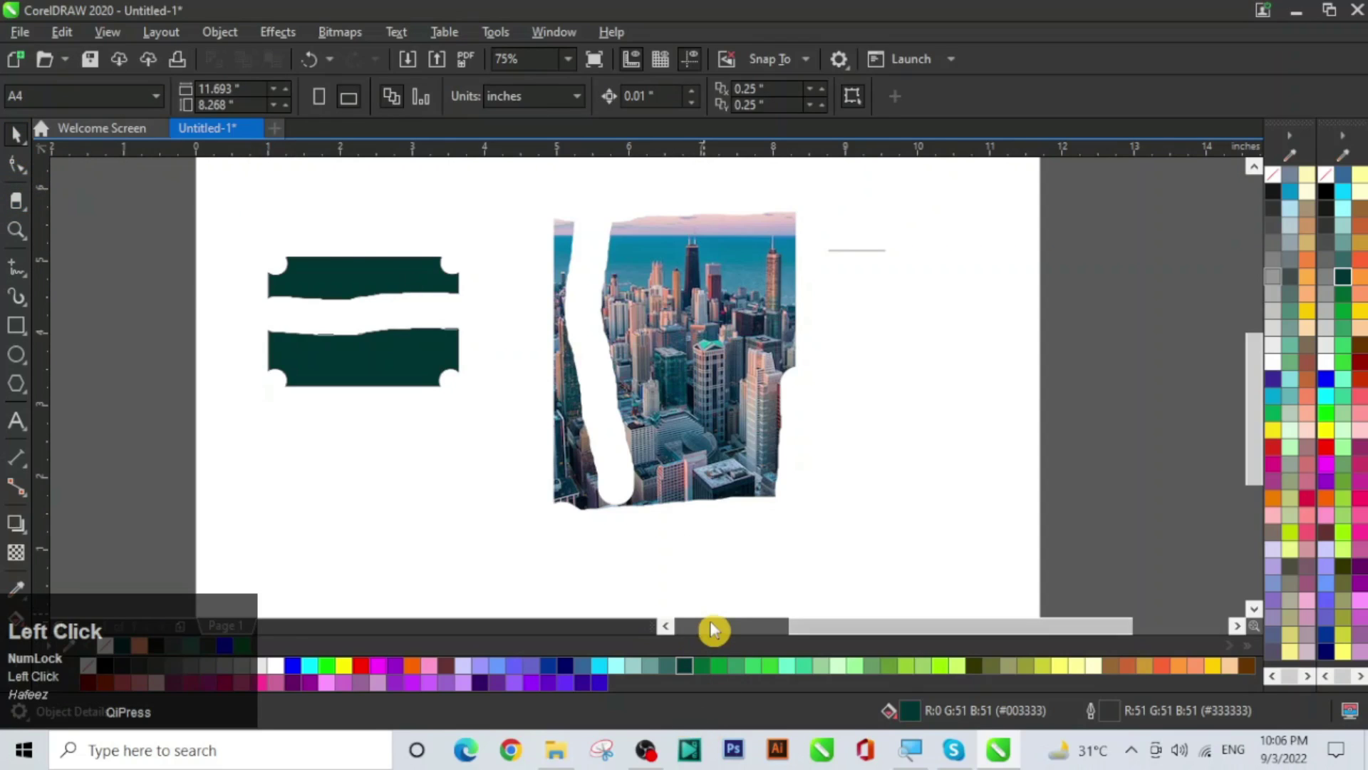
# Select every object on the Untitled-1 page and delete them, leaving it blank
pyautogui.press('ctrl+space')
pyautogui.moveTo(236, 186); pyautogui.dragTo(942, 556)
pyautogui.press('Delete')
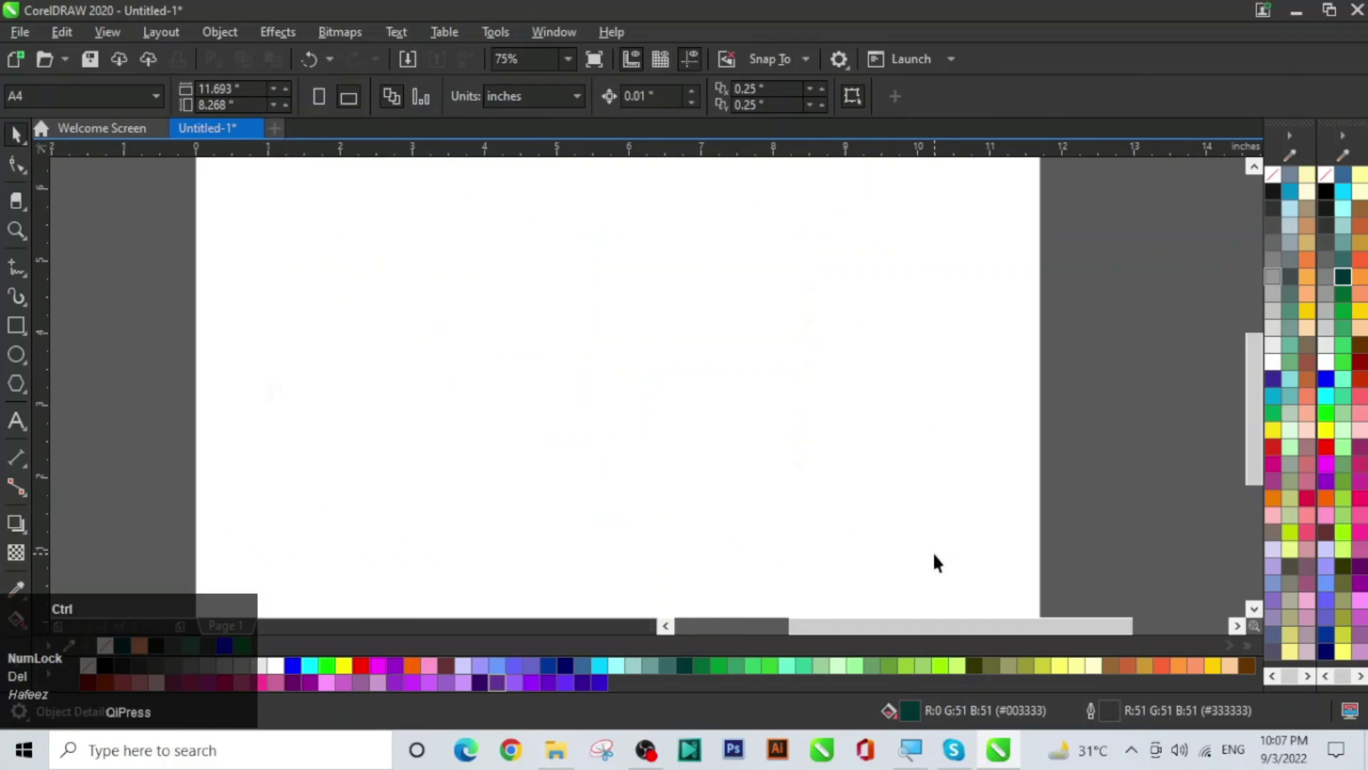